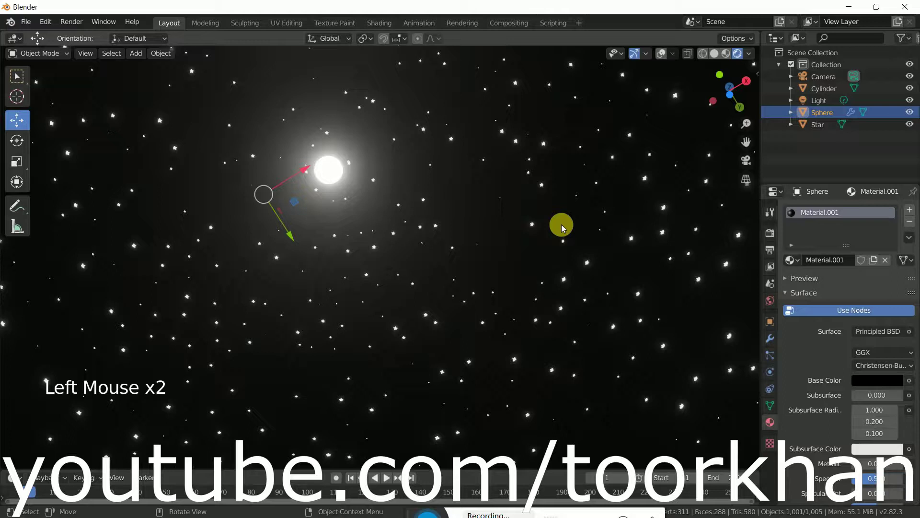
Orbit and zoom to inspect the finished starry dome from inside.
{"action": "middle_click", "coordinate": [520, 262]}
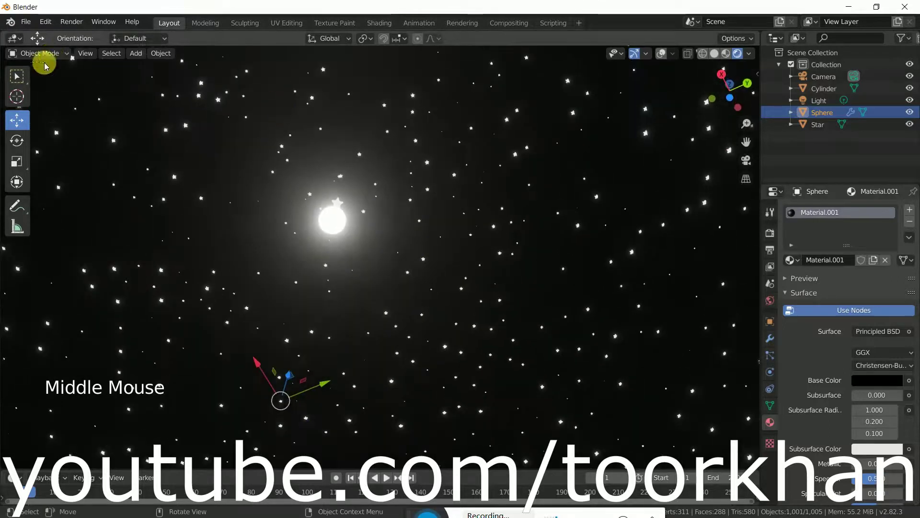
{"action": "left_click", "coordinate": [19, 82]}
{"action": "scroll", "scroll_direction": "up", "scroll_amount": 3}
{"action": "middle_click", "coordinate": [604, 238]}
{"action": "scroll", "scroll_direction": "up", "scroll_amount": 3}
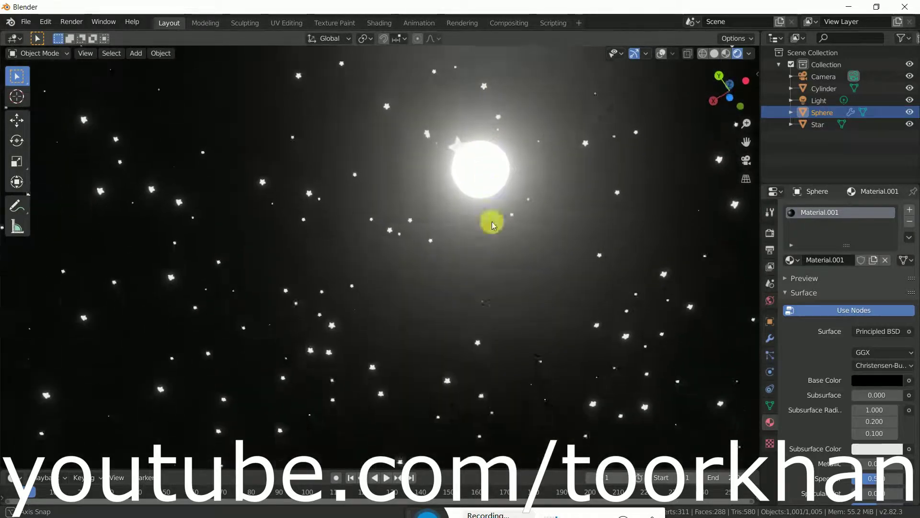
{"action": "scroll", "scroll_direction": "down", "scroll_amount": 3}
{"action": "middle_click", "coordinate": [574, 220]}
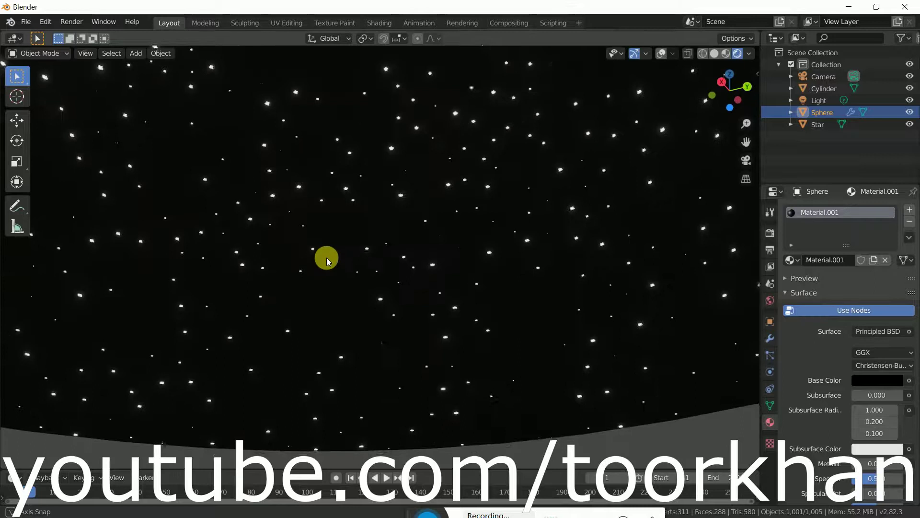
{"action": "scroll", "scroll_direction": "down", "scroll_amount": 3}
{"action": "scroll", "scroll_direction": "down", "scroll_amount": 3}
View the dome from outside, then start a new default General scene.
{"action": "middle_click", "coordinate": [525, 194]}
{"action": "scroll", "scroll_direction": "down", "scroll_amount": 3}
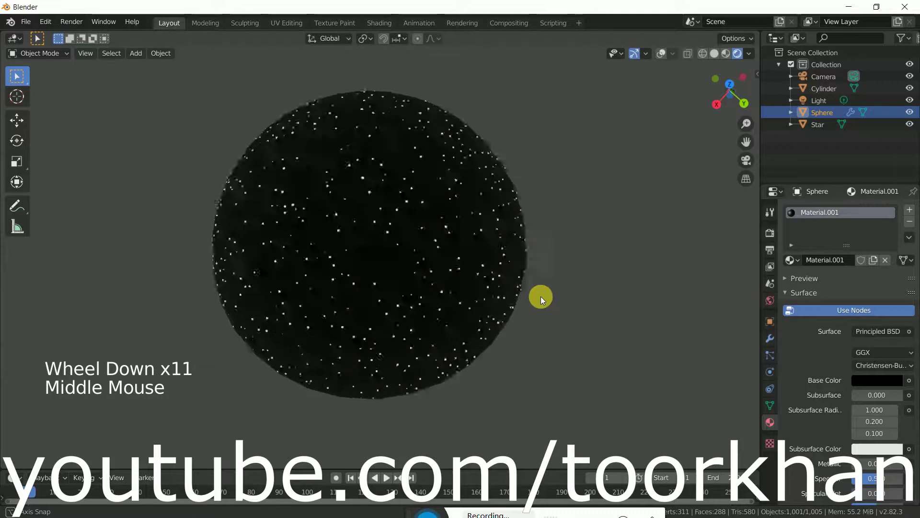
{"action": "scroll", "scroll_direction": "up", "scroll_amount": 3}
{"action": "scroll", "scroll_direction": "down", "scroll_amount": 3}
{"action": "middle_click", "coordinate": [466, 277]}
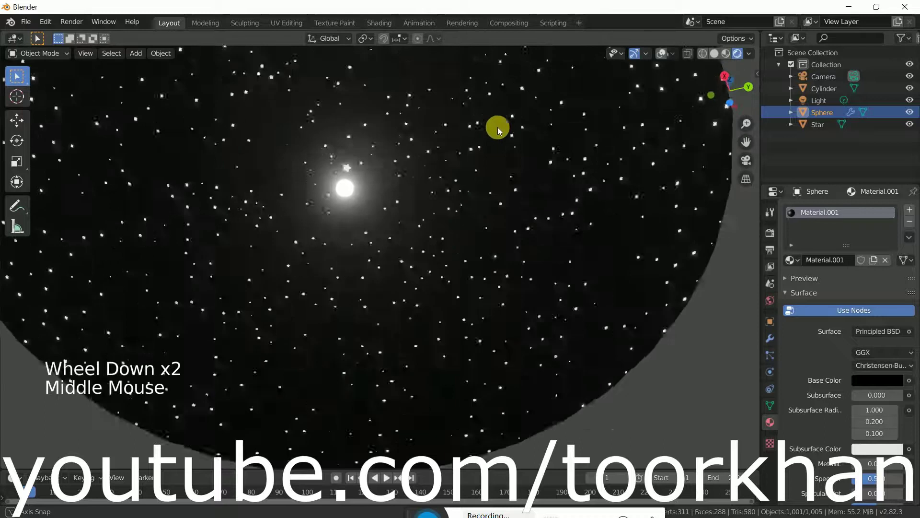
{"action": "middle_click", "coordinate": [500, 212]}
{"action": "scroll", "scroll_direction": "up", "scroll_amount": 3}
{"action": "left_click", "coordinate": [382, 287]}
Delete the default cube and add a UV sphere at the origin.
{"action": "key", "text": "x"}
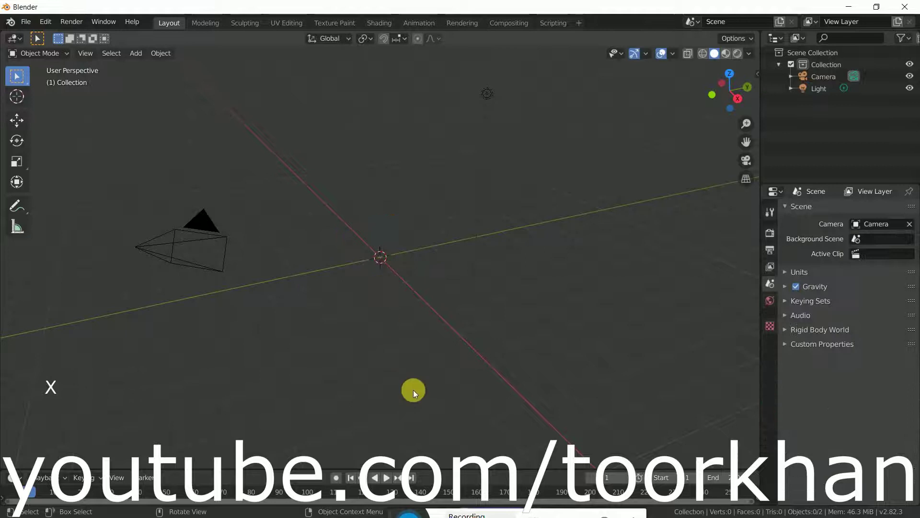
{"action": "left_click", "coordinate": [143, 57]}
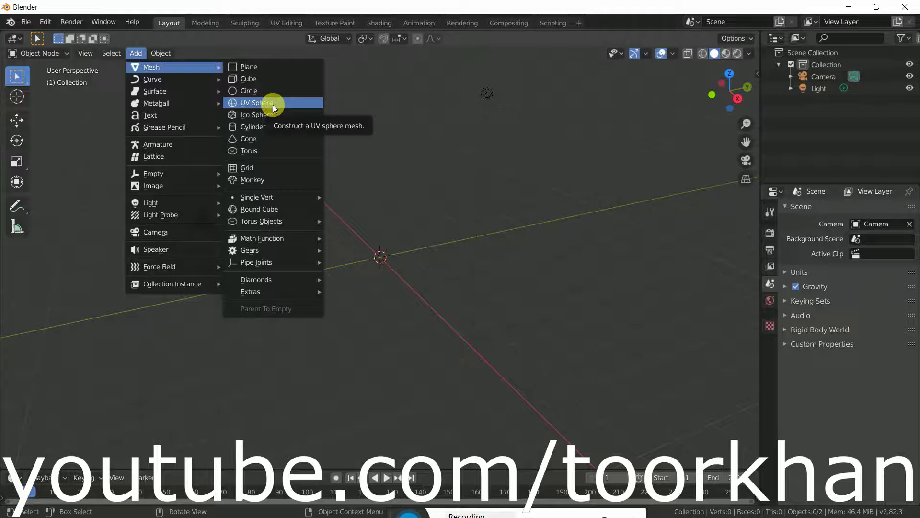
{"action": "left_click", "coordinate": [100, 465]}
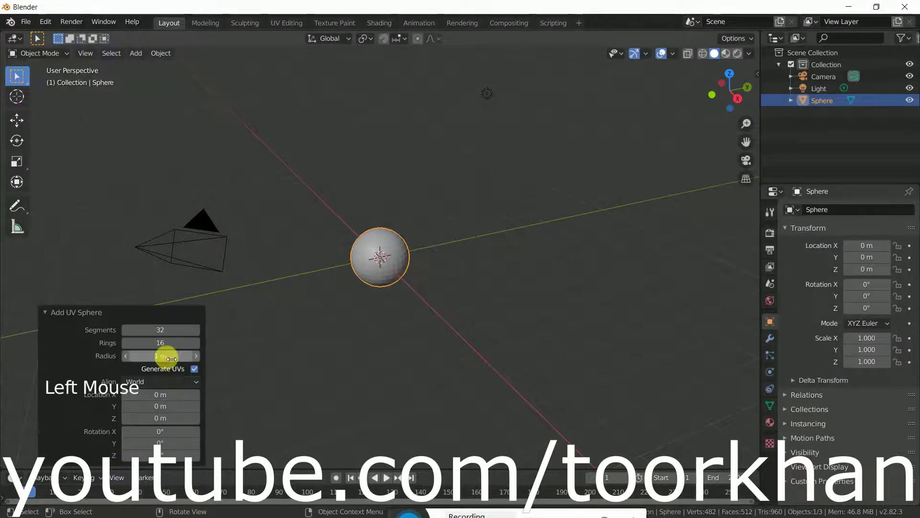
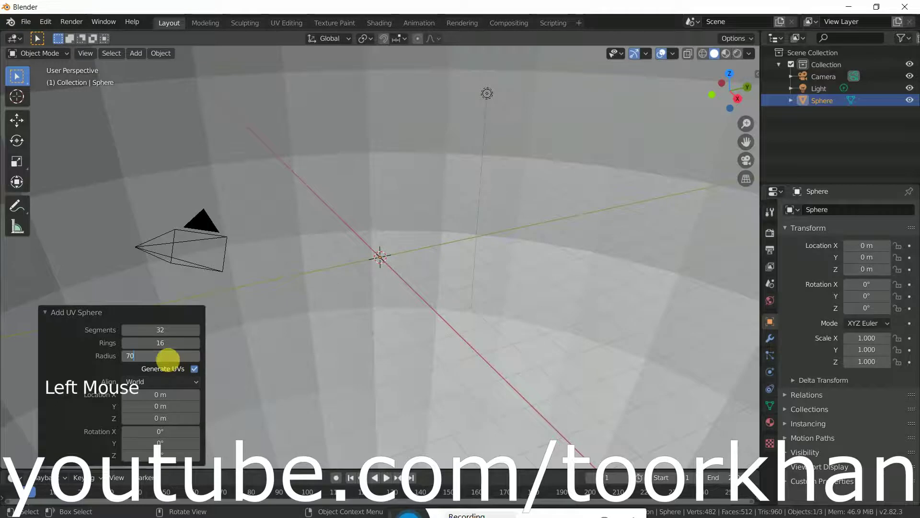
{"action": "scroll", "scroll_direction": "down", "scroll_amount": 3}
{"action": "scroll", "scroll_direction": "down", "scroll_amount": 3}
{"action": "middle_click", "coordinate": [465, 275]}
{"action": "scroll", "scroll_direction": "down", "scroll_amount": 3}
Select and delete the sphere's lower-half vertices and leftover bottom cap, leaving an open dome.
{"action": "left_click", "coordinate": [49, 57]}
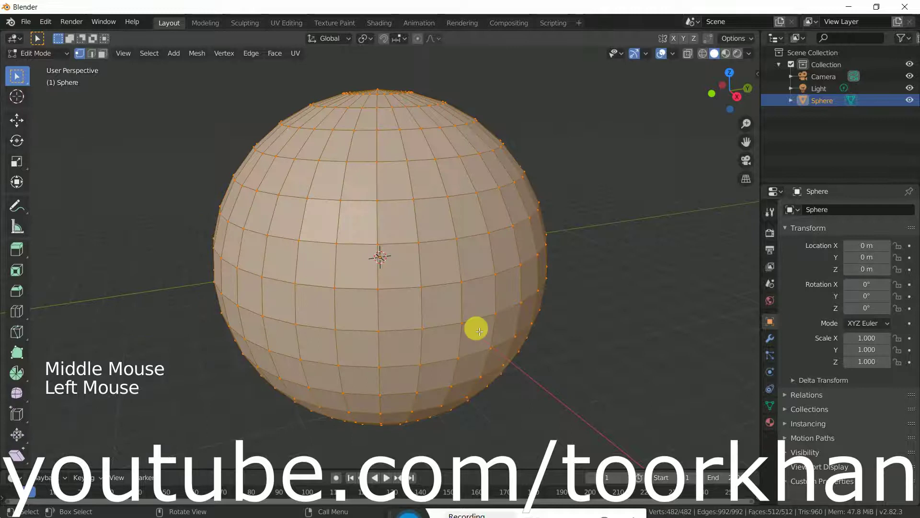
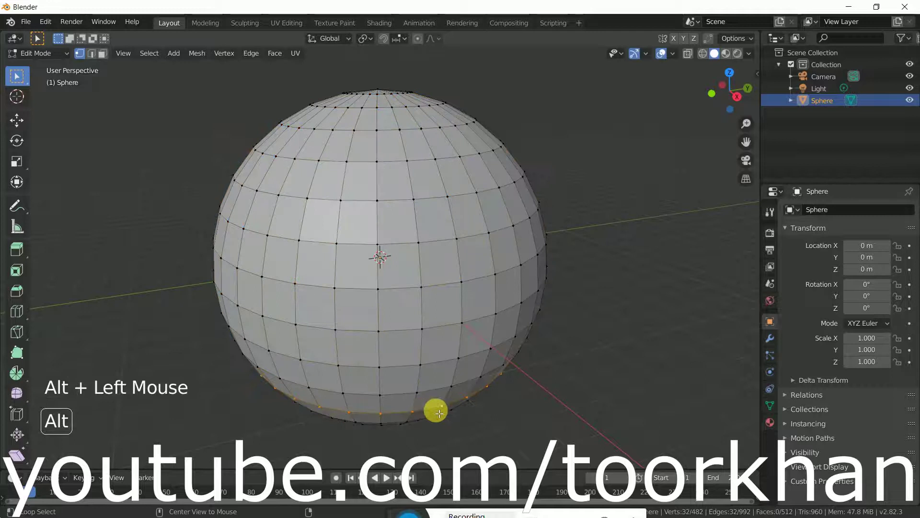
{"action": "key", "text": "ctrl+KP_Add"}
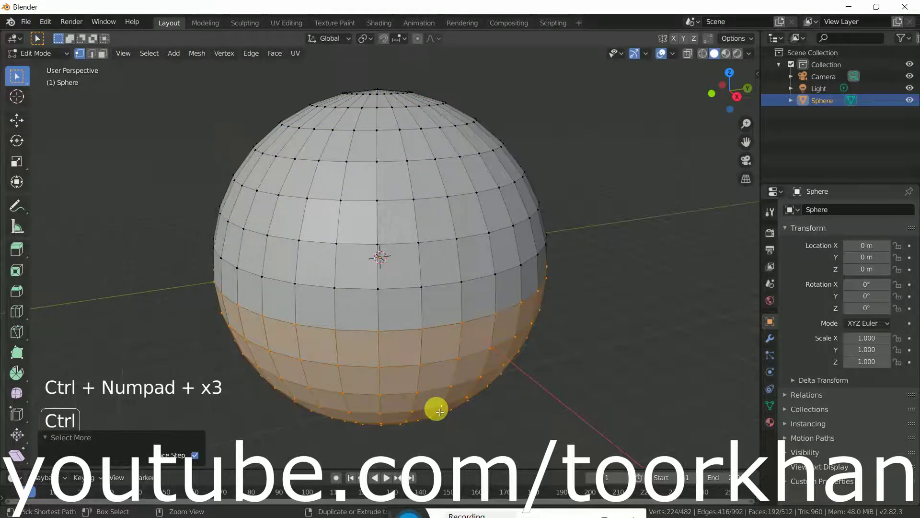
{"action": "key", "text": "x"}
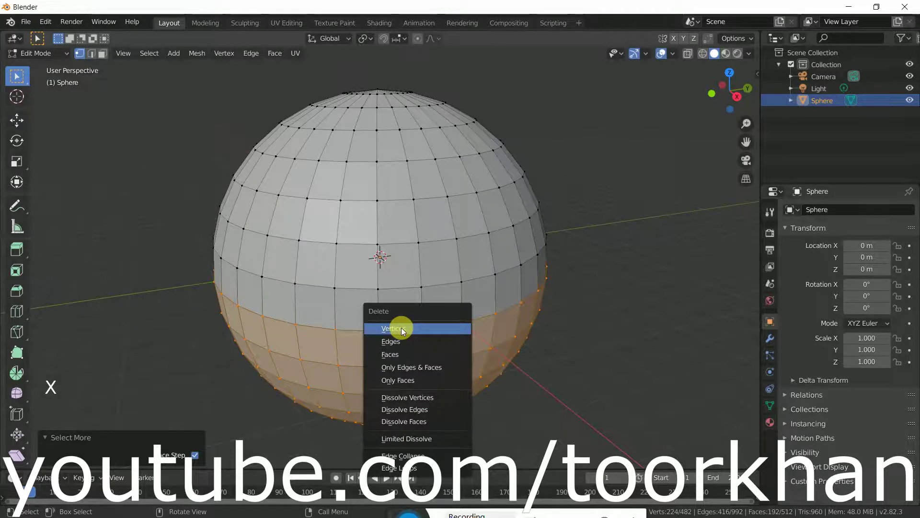
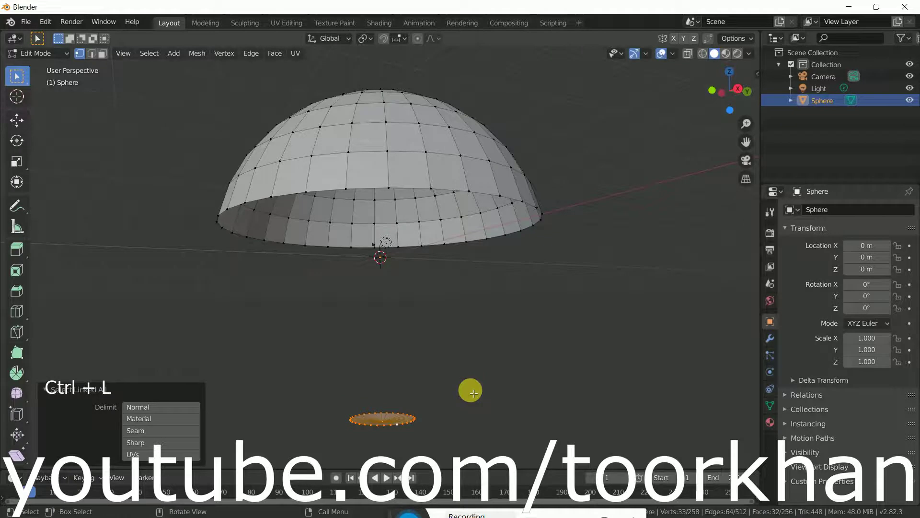
{"action": "key", "text": "x"}
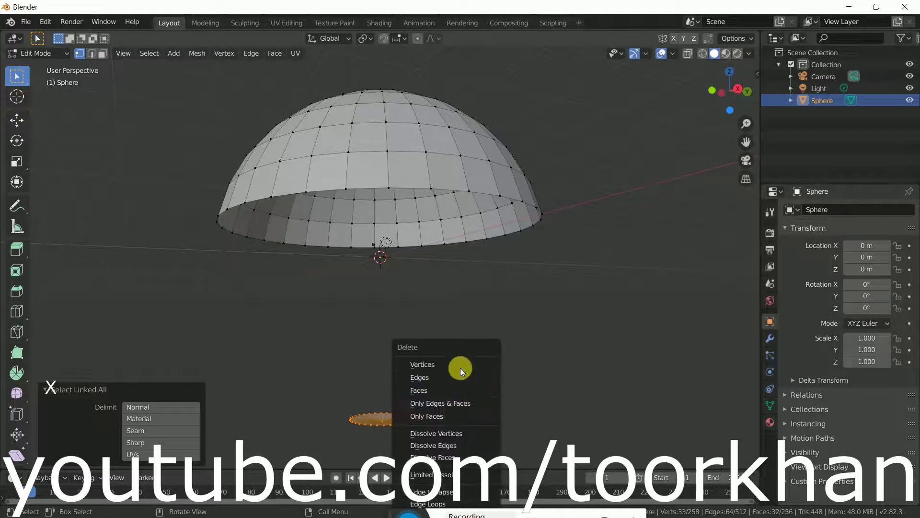
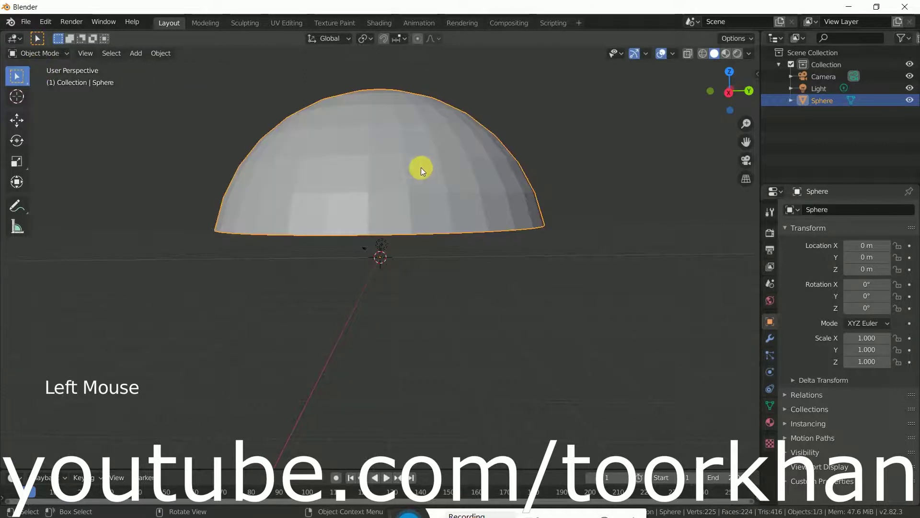
Shade the dome smooth and give it a new material with black base colour.
{"action": "right_click", "coordinate": [425, 173]}
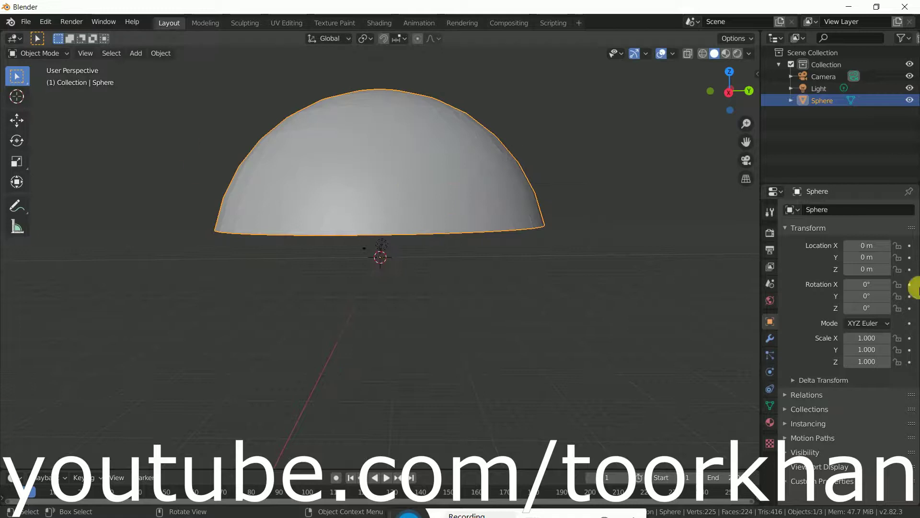
{"action": "left_click", "coordinate": [772, 425]}
{"action": "left_click", "coordinate": [889, 265]}
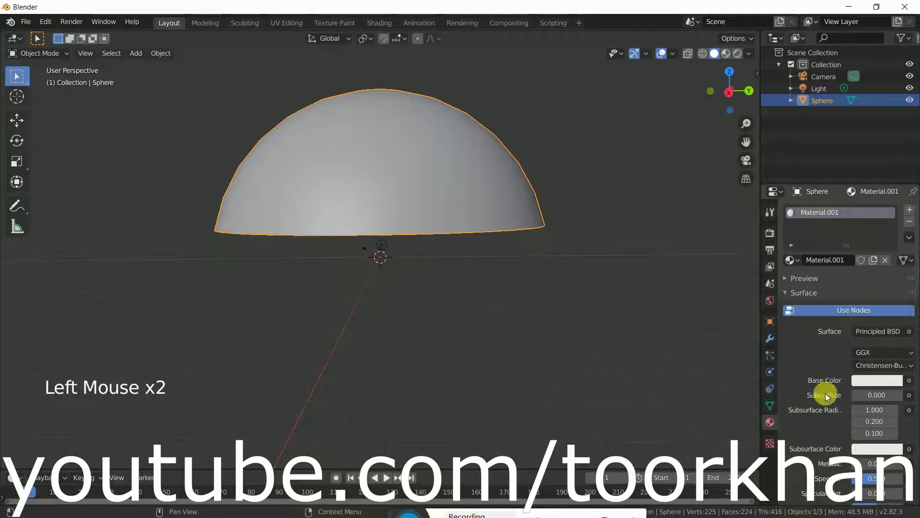
{"action": "left_click", "coordinate": [888, 384]}
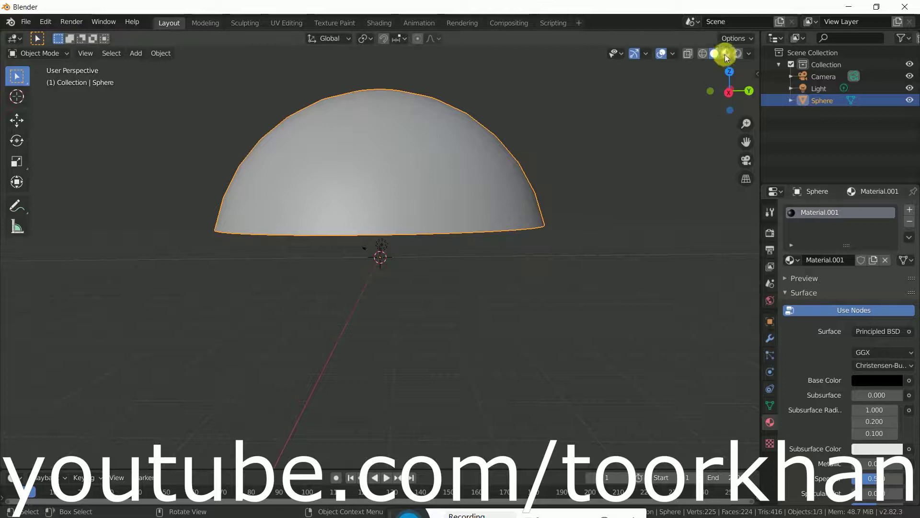
Preview the black dome in Rendered viewport shading, looking up inside it.
{"action": "left_click", "coordinate": [728, 60]}
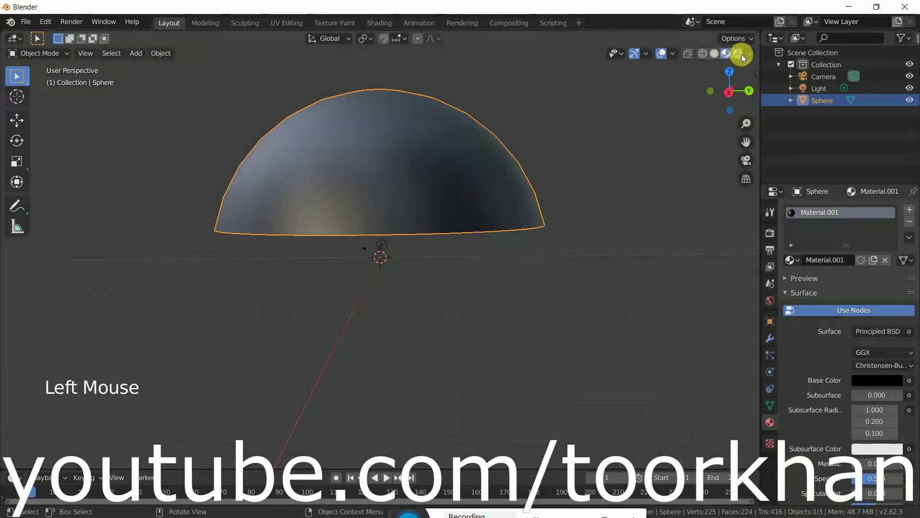
{"action": "left_click", "coordinate": [739, 62]}
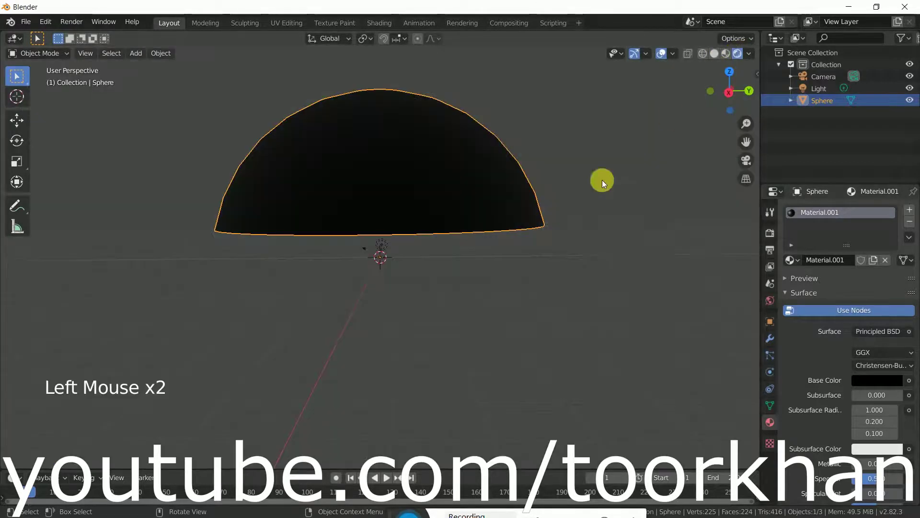
{"action": "middle_click", "coordinate": [508, 255]}
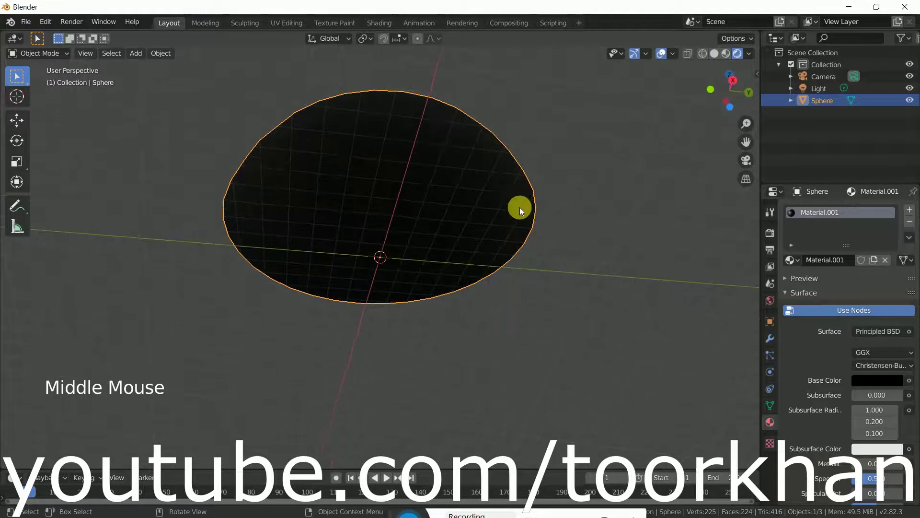
{"action": "scroll", "scroll_direction": "up", "scroll_amount": 3}
{"action": "middle_click", "coordinate": [531, 240]}
{"action": "scroll", "scroll_direction": "down", "scroll_amount": 3}
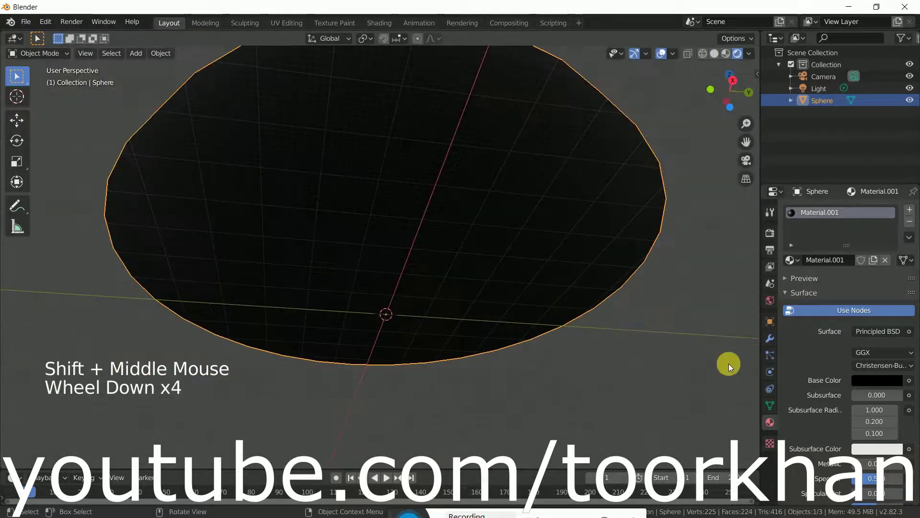
{"action": "left_click", "coordinate": [137, 54]}
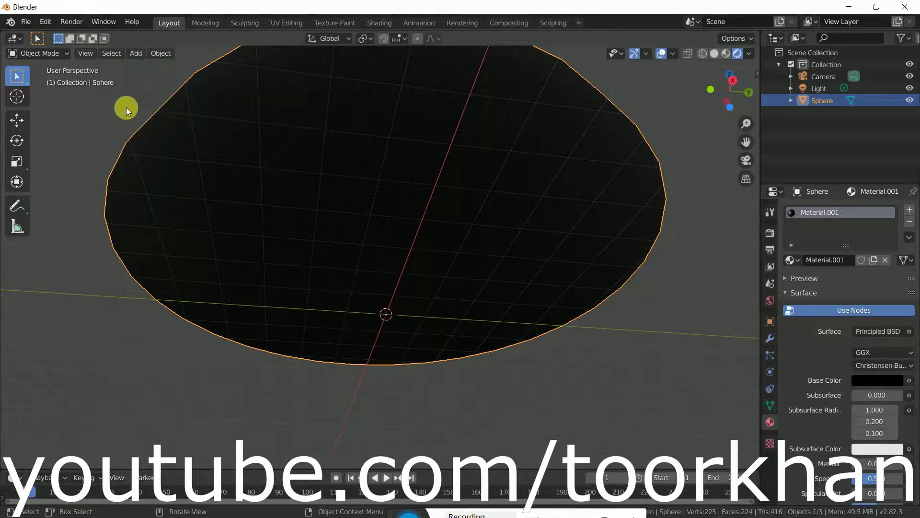
{"action": "left_click", "coordinate": [46, 22]}
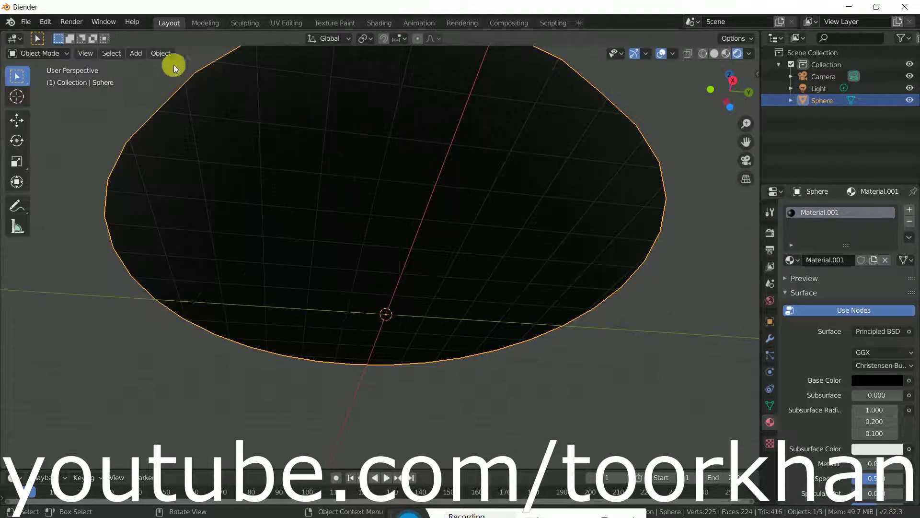
Add a Simple Star extra mesh at the dome's origin.
{"action": "left_click", "coordinate": [143, 58]}
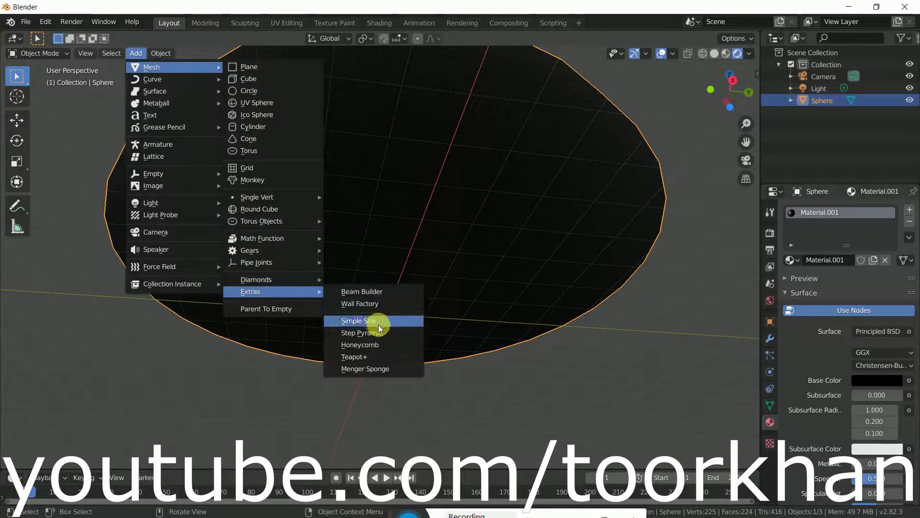
{"action": "middle_click", "coordinate": [441, 321]}
{"action": "scroll", "scroll_direction": "up", "scroll_amount": 3}
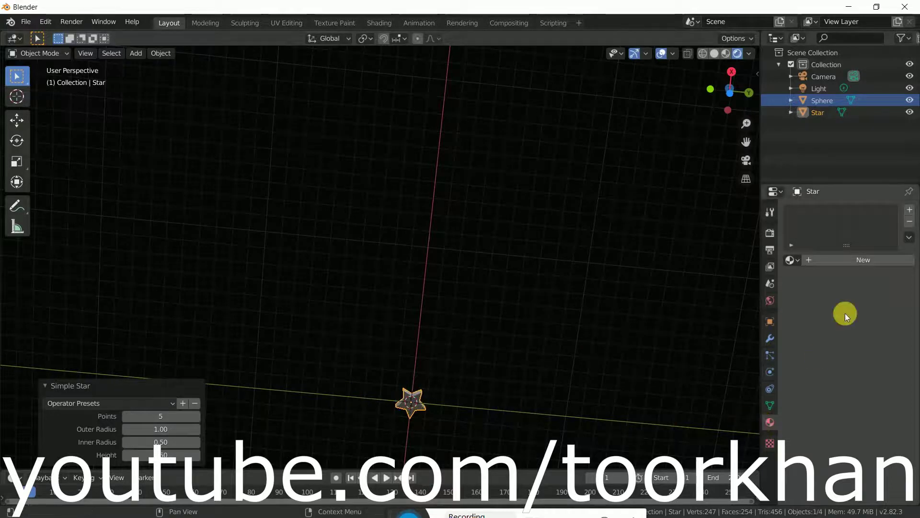
Give the star a new material and choose Emission as its surface shader.
{"action": "left_click", "coordinate": [861, 261]}
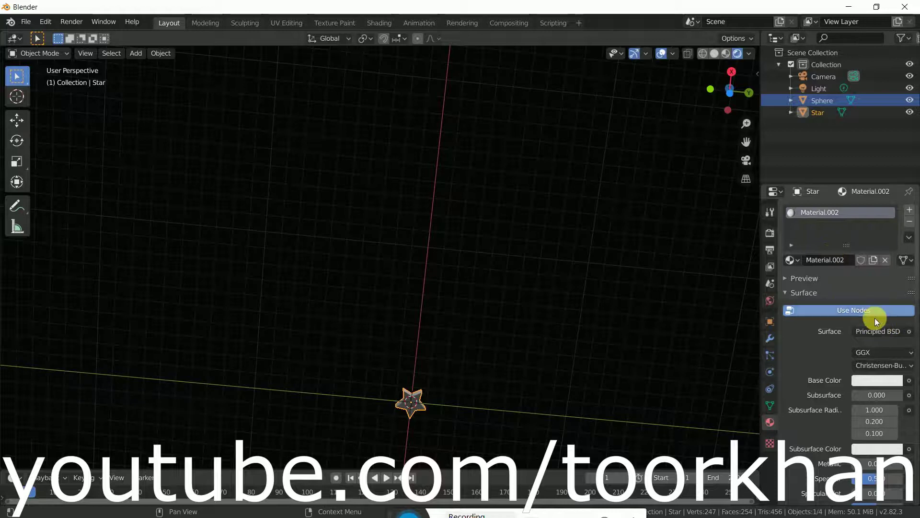
{"action": "left_click", "coordinate": [885, 332]}
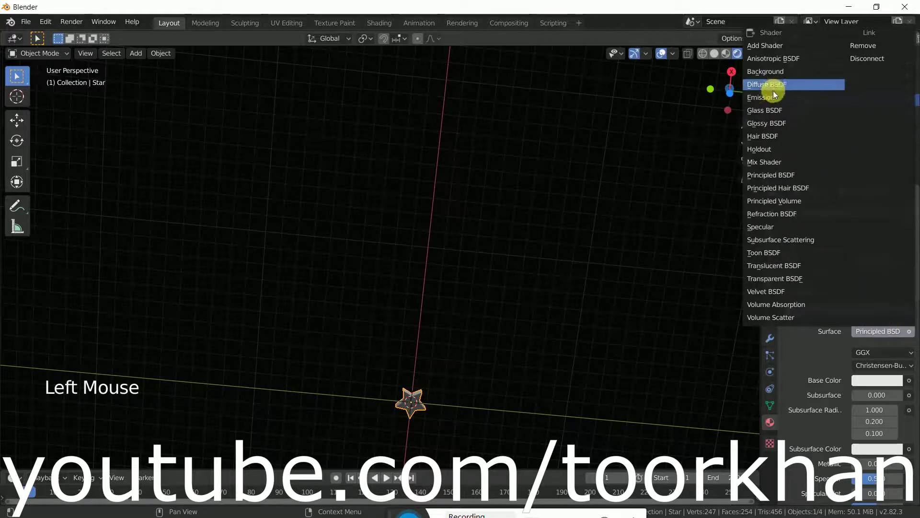
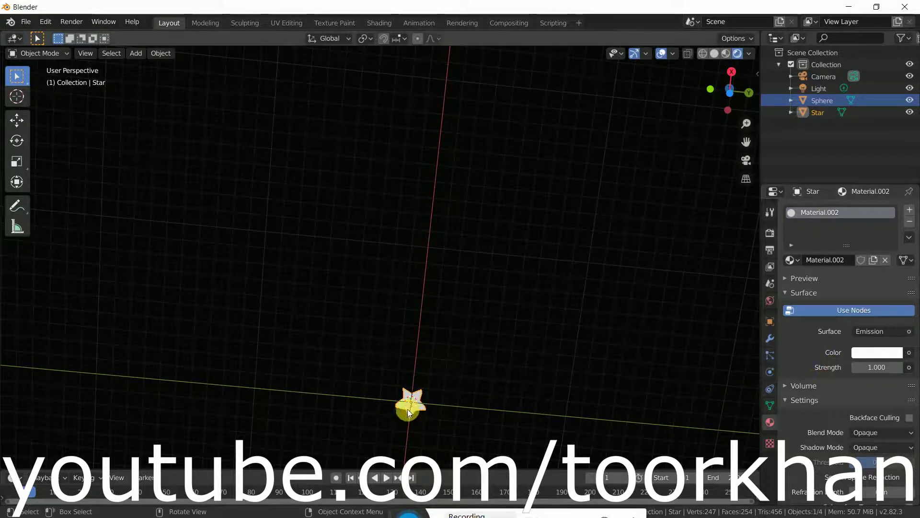
Enable Bloom in the Eevee render settings so the emissive star glows.
{"action": "left_click", "coordinate": [412, 400]}
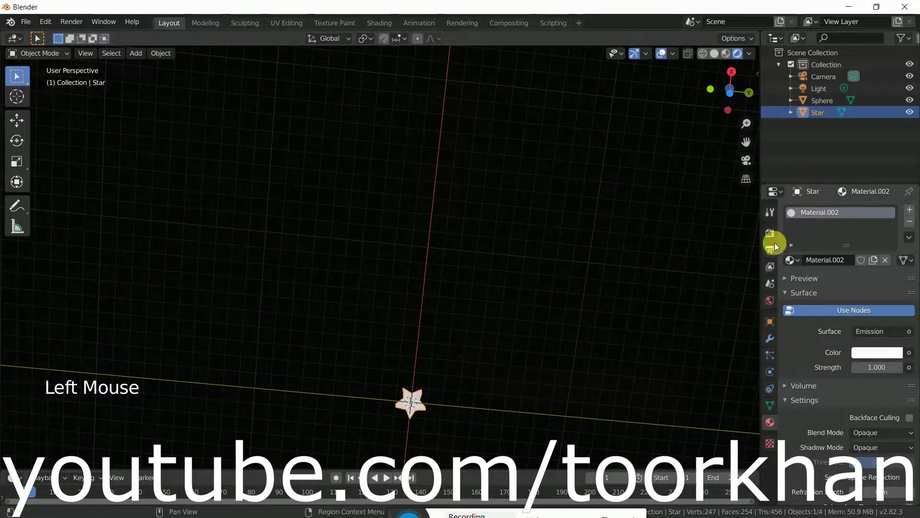
{"action": "left_click", "coordinate": [774, 237]}
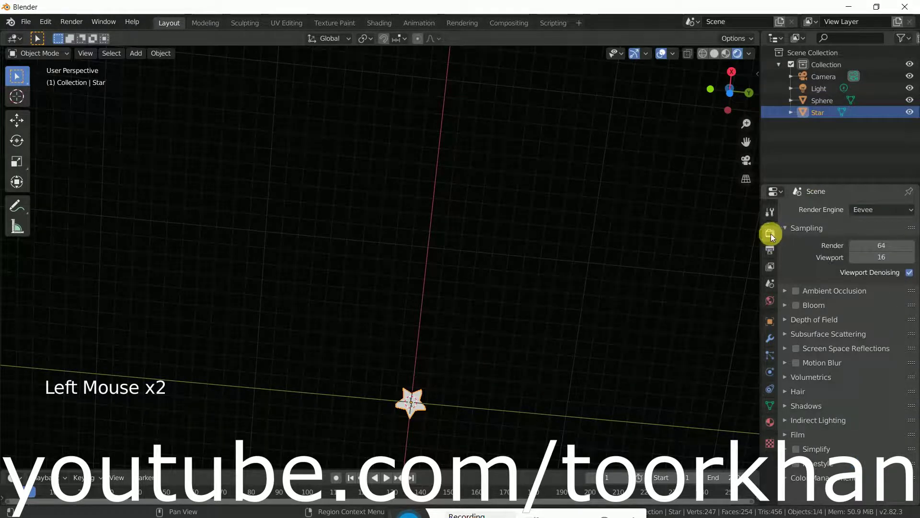
{"action": "left_click", "coordinate": [800, 311]}
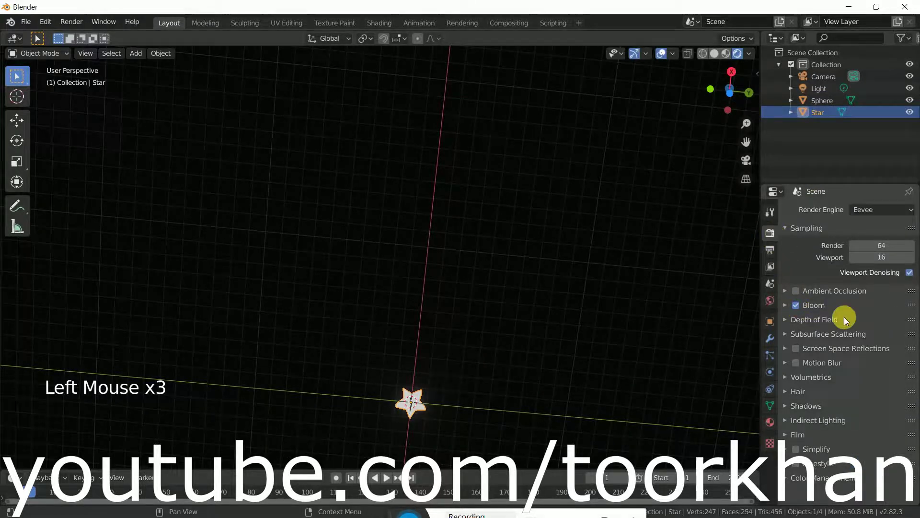
{"action": "middle_click", "coordinate": [531, 339]}
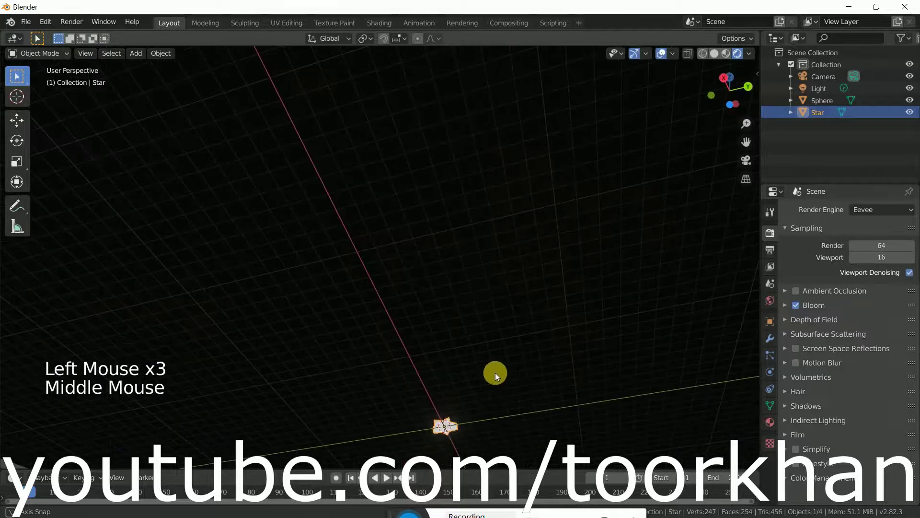
{"action": "middle_click", "coordinate": [512, 372]}
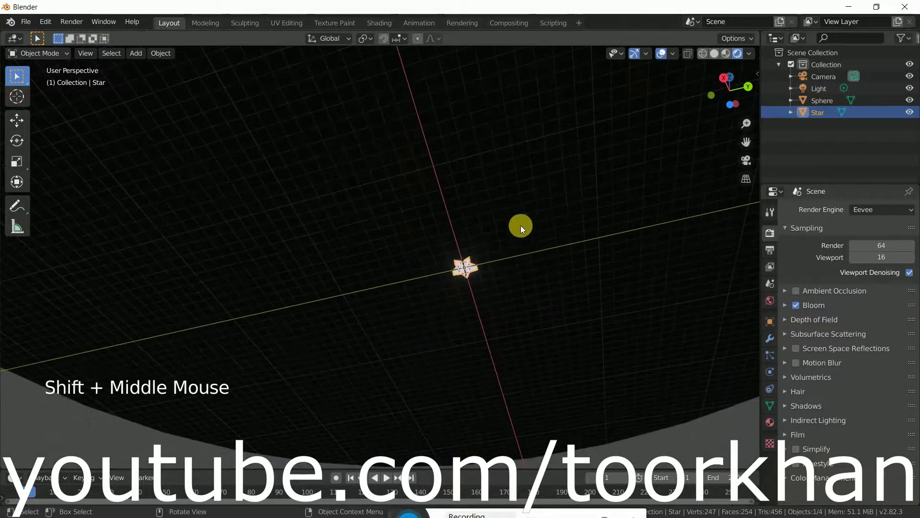
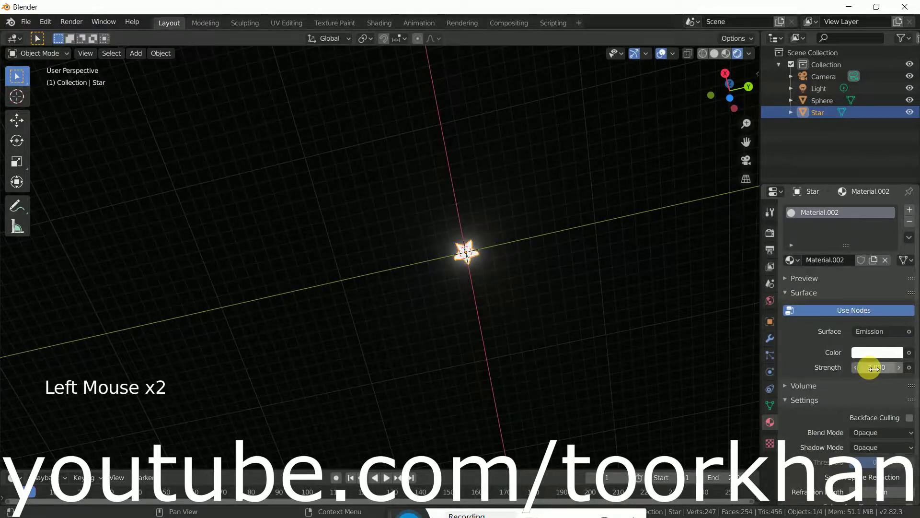
Move the glowing star straight up along Z to the top of the dome.
{"action": "middle_click", "coordinate": [531, 241]}
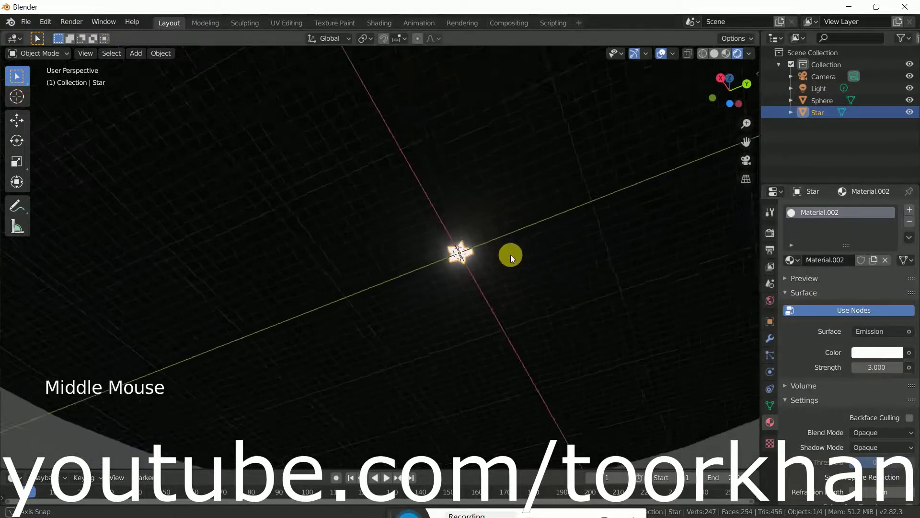
{"action": "left_click", "coordinate": [470, 247]}
{"action": "middle_click", "coordinate": [540, 233]}
{"action": "left_click", "coordinate": [473, 299]}
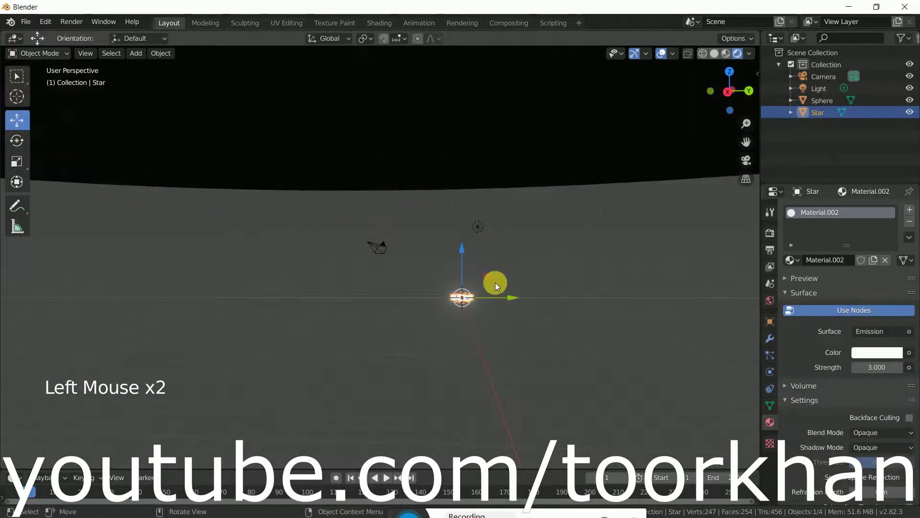
{"action": "left_click", "coordinate": [467, 252]}
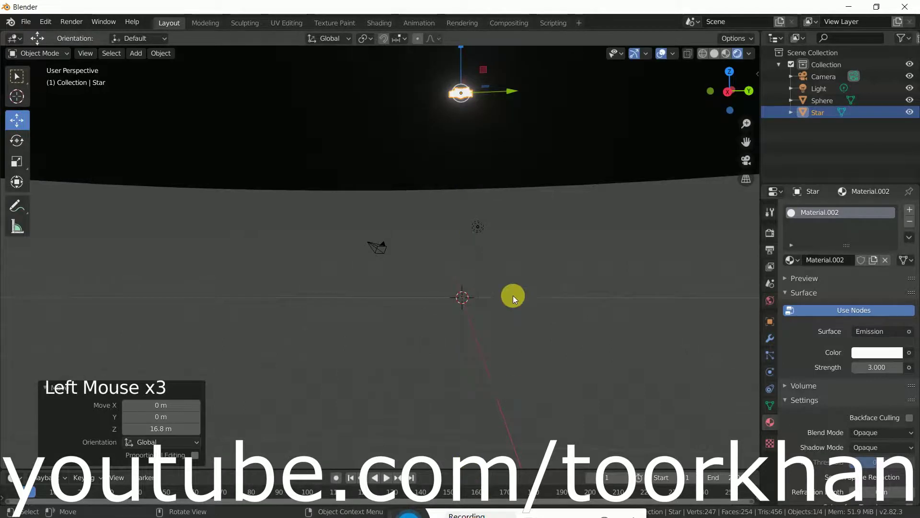
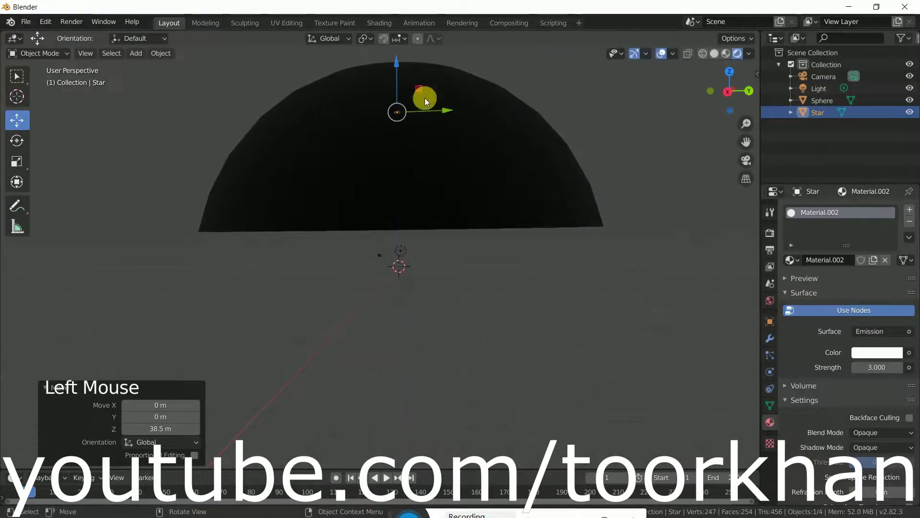
Check the star's height from below and select the dome sphere.
{"action": "middle_click", "coordinate": [440, 203]}
{"action": "scroll", "scroll_direction": "up", "scroll_amount": 3}
{"action": "scroll", "scroll_direction": "up", "scroll_amount": 3}
{"action": "left_click", "coordinate": [317, 226]}
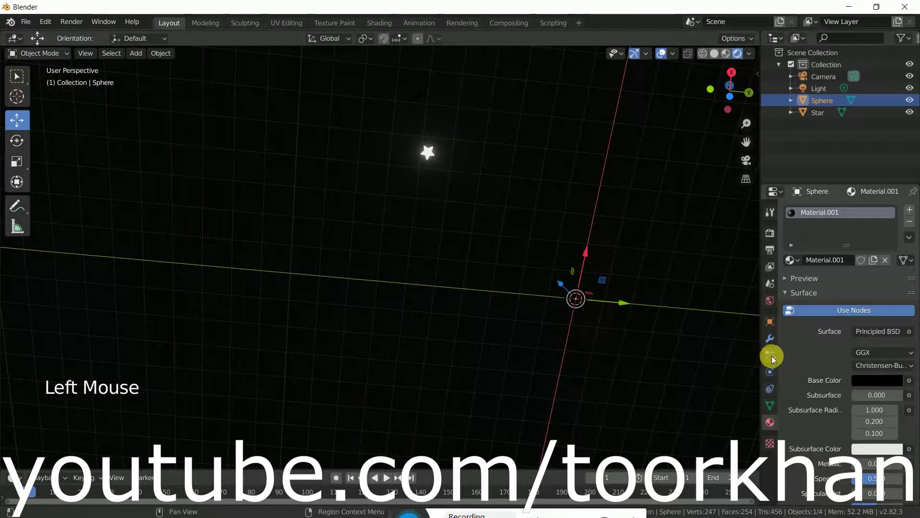
Add a Hair particle system to the dome sphere with Advanced enabled.
{"action": "left_click", "coordinate": [773, 359]}
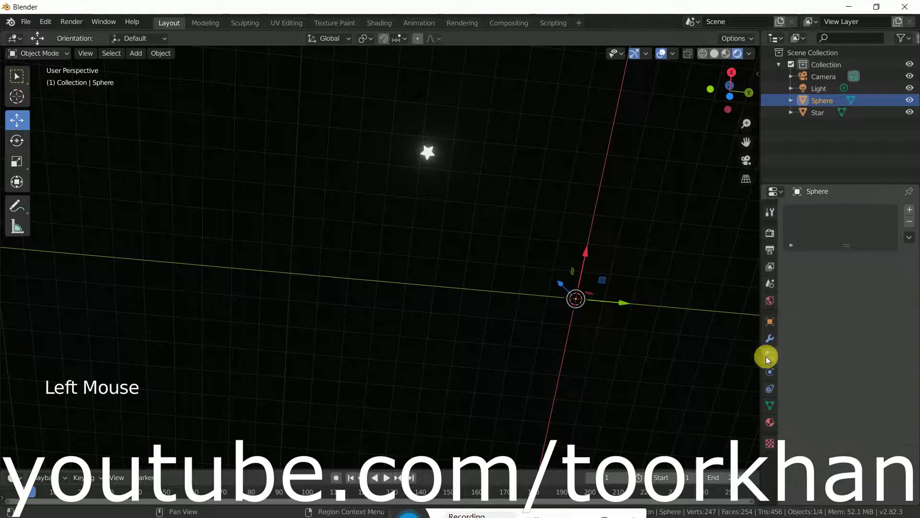
{"action": "left_click", "coordinate": [913, 211]}
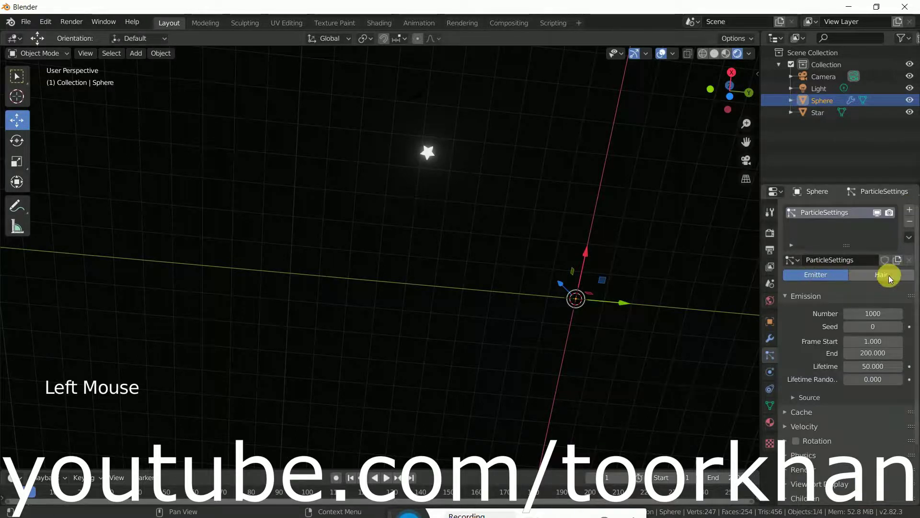
{"action": "left_click", "coordinate": [887, 279]}
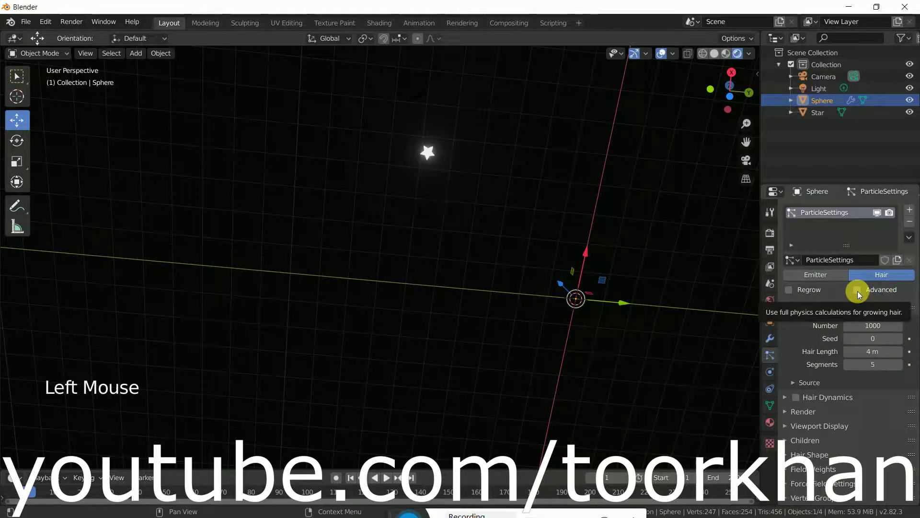
{"action": "left_click", "coordinate": [861, 296]}
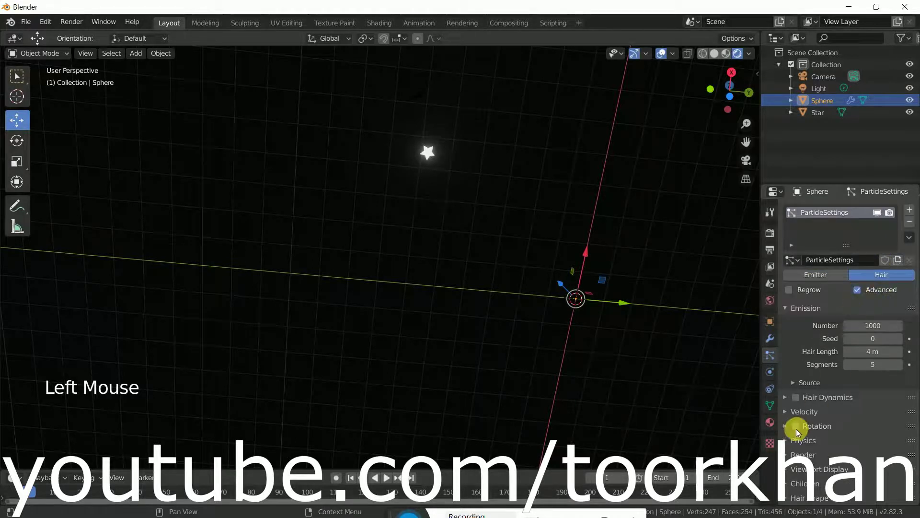
{"action": "left_click", "coordinate": [859, 295]}
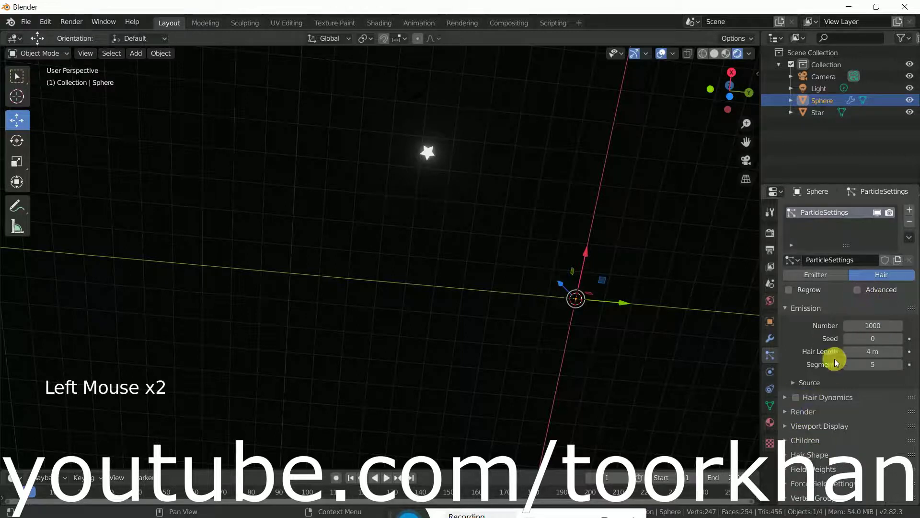
{"action": "left_click", "coordinate": [860, 296]}
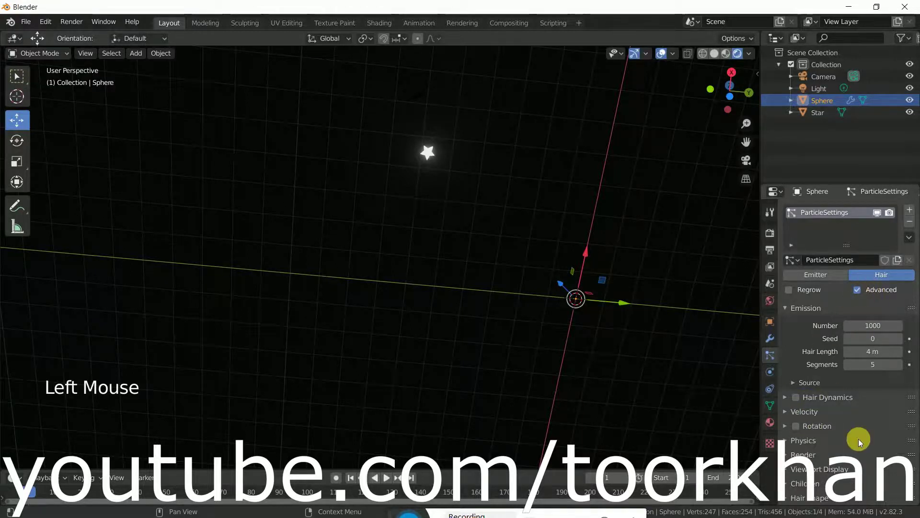
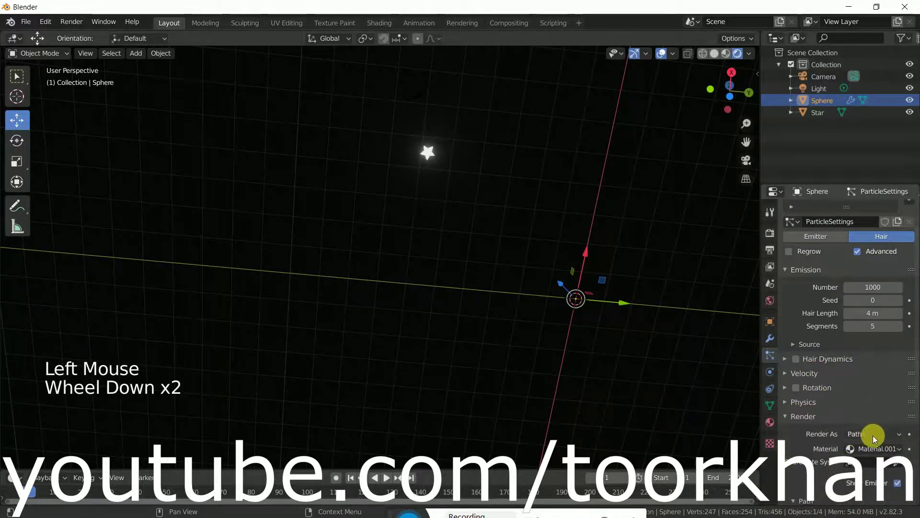
Render the dome's hair particles as instances of the Star object at 0.05 scale.
{"action": "left_click", "coordinate": [877, 438]}
{"action": "scroll", "scroll_direction": "down", "scroll_amount": 3}
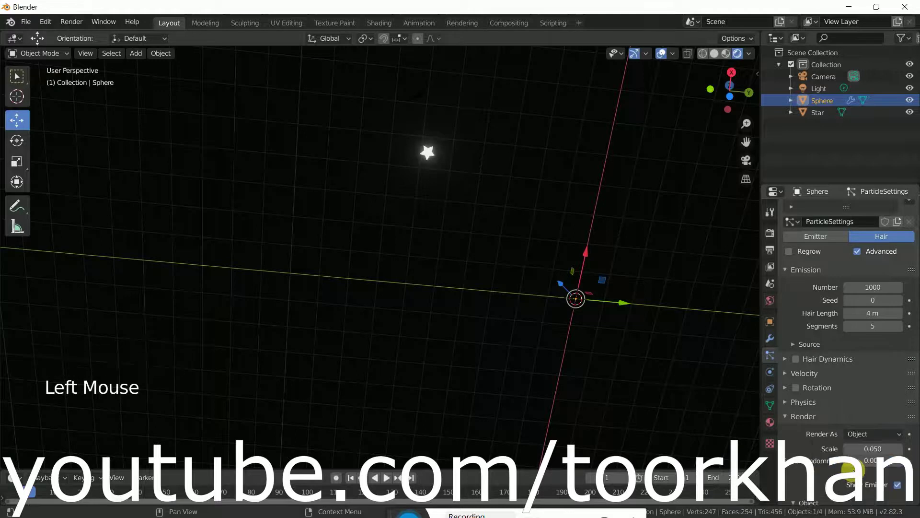
{"action": "scroll", "scroll_direction": "down", "scroll_amount": 3}
{"action": "left_click", "coordinate": [900, 428]}
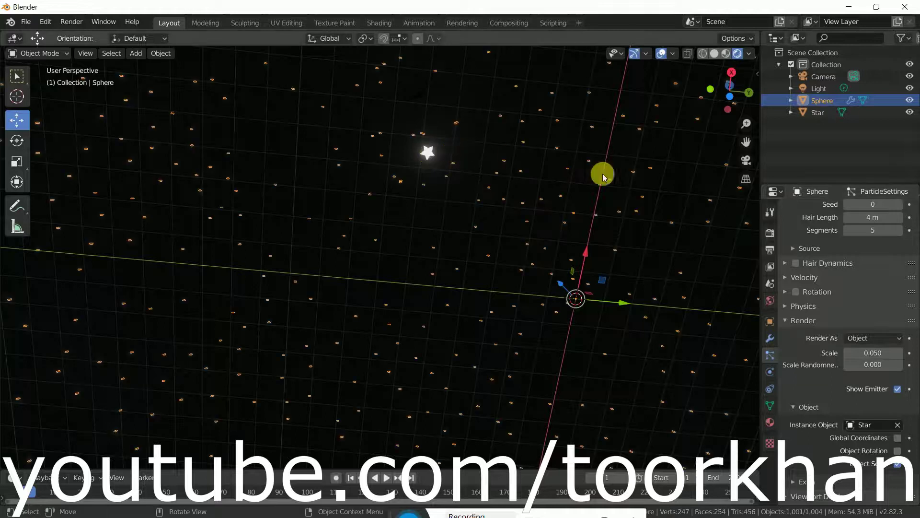
{"action": "left_click", "coordinate": [879, 429]}
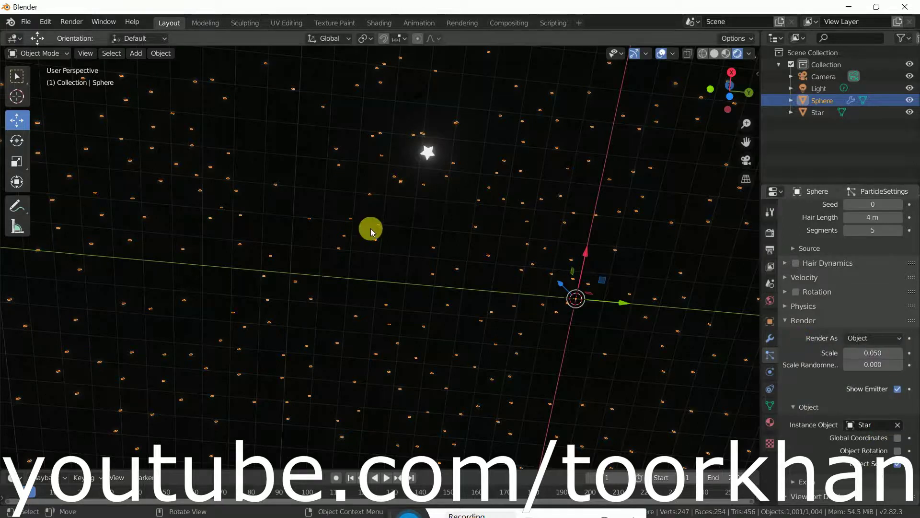
Orbit and zoom to inspect the stars scattered over the dome.
{"action": "scroll", "scroll_direction": "up", "scroll_amount": 3}
{"action": "scroll", "scroll_direction": "up", "scroll_amount": 3}
{"action": "middle_click", "coordinate": [531, 265]}
{"action": "scroll", "scroll_direction": "down", "scroll_amount": 3}
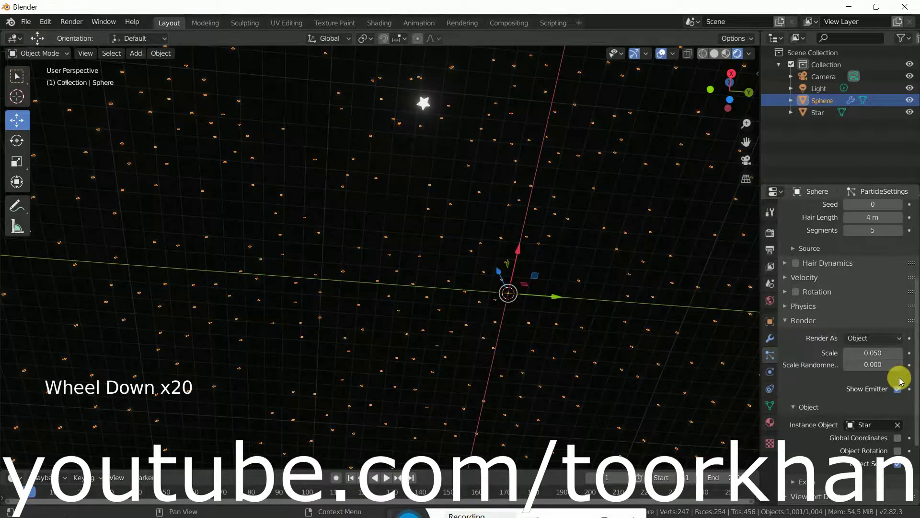
{"action": "scroll", "scroll_direction": "up", "scroll_amount": 3}
{"action": "scroll", "scroll_direction": "down", "scroll_amount": 3}
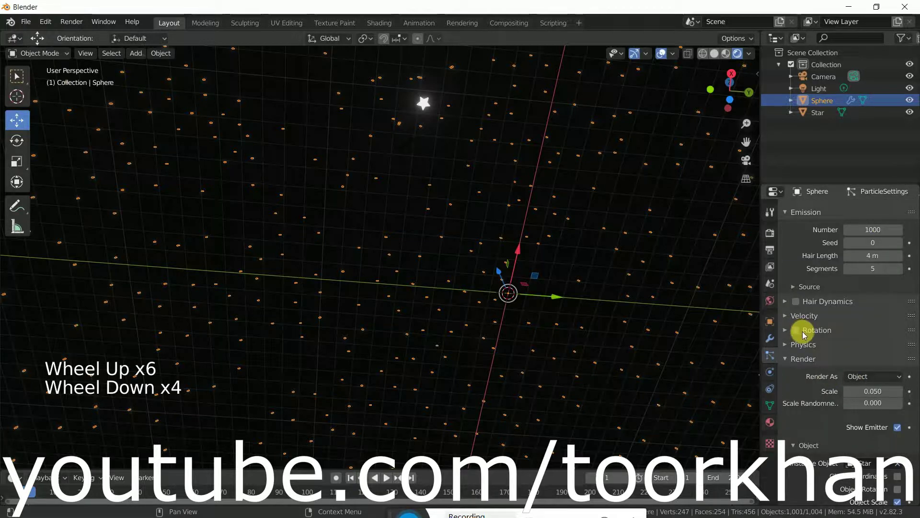
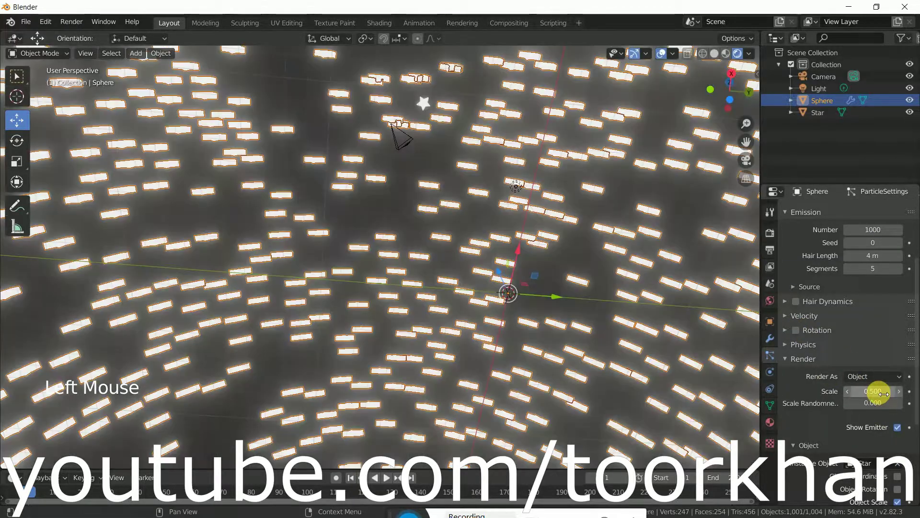
Set the particle Scale Randomness to 1.0 and the instance Scale to 0.1.
{"action": "left_click", "coordinate": [875, 412]}
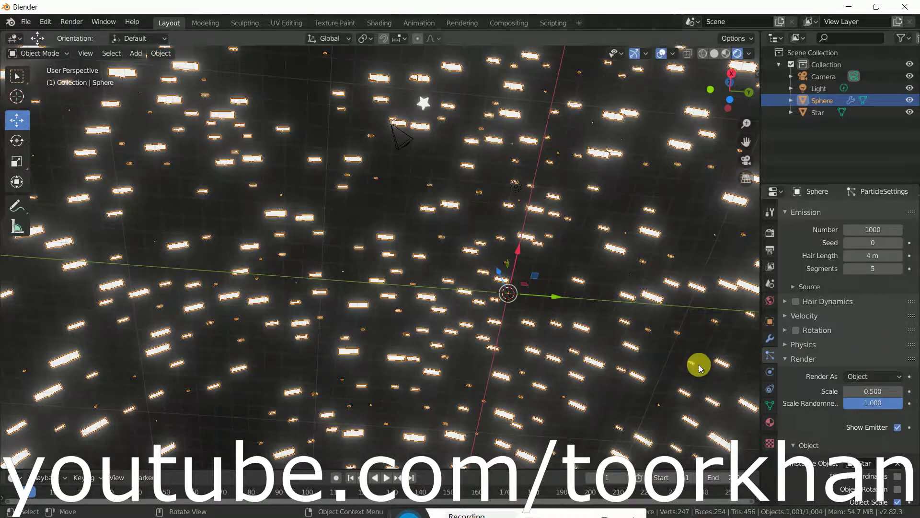
{"action": "left_click", "coordinate": [394, 126]}
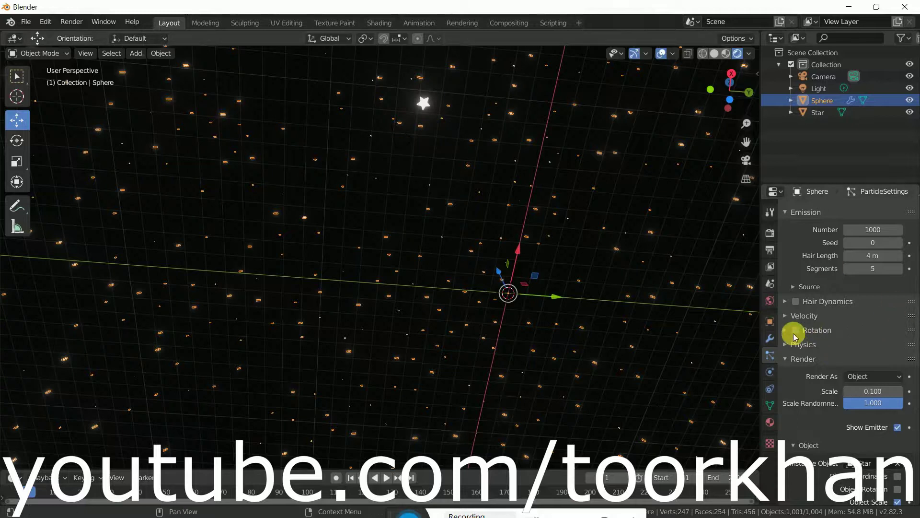
Enable particle Rotation and set the Orientation Axis to Global X.
{"action": "left_click", "coordinate": [800, 332]}
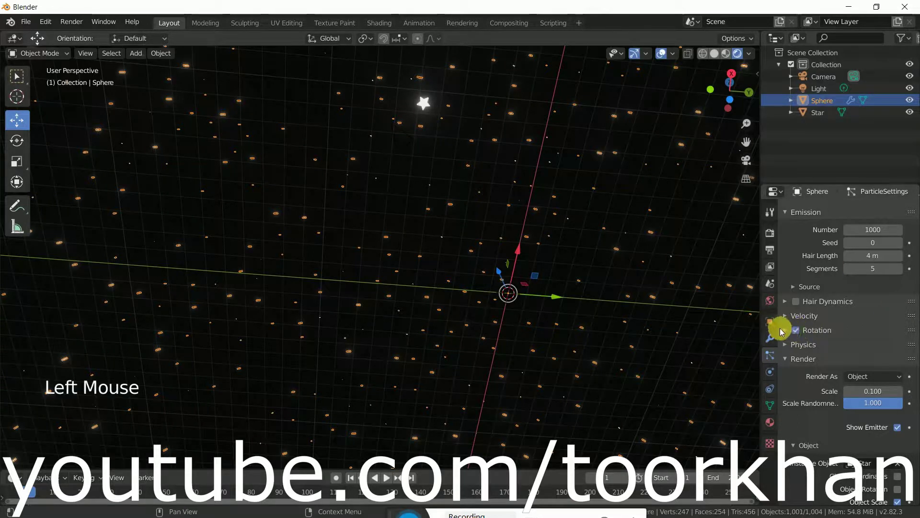
{"action": "left_click", "coordinate": [785, 332]}
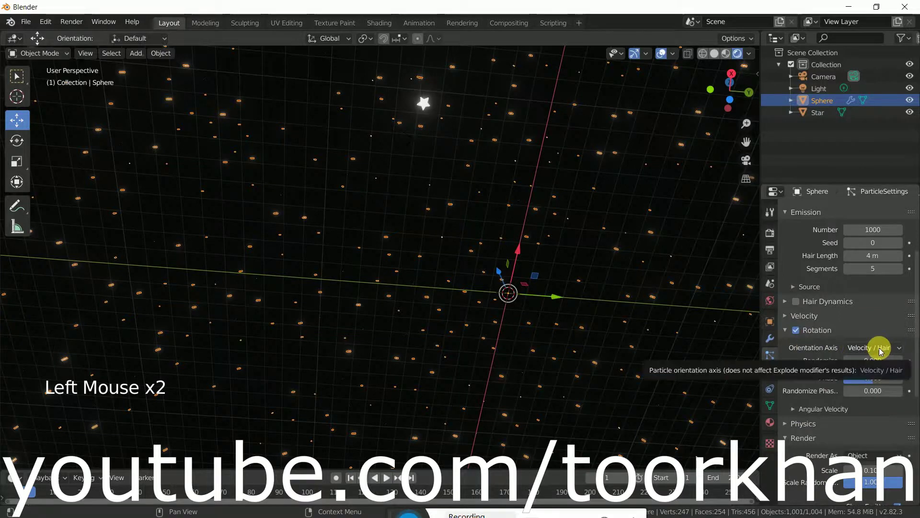
{"action": "left_click", "coordinate": [883, 351]}
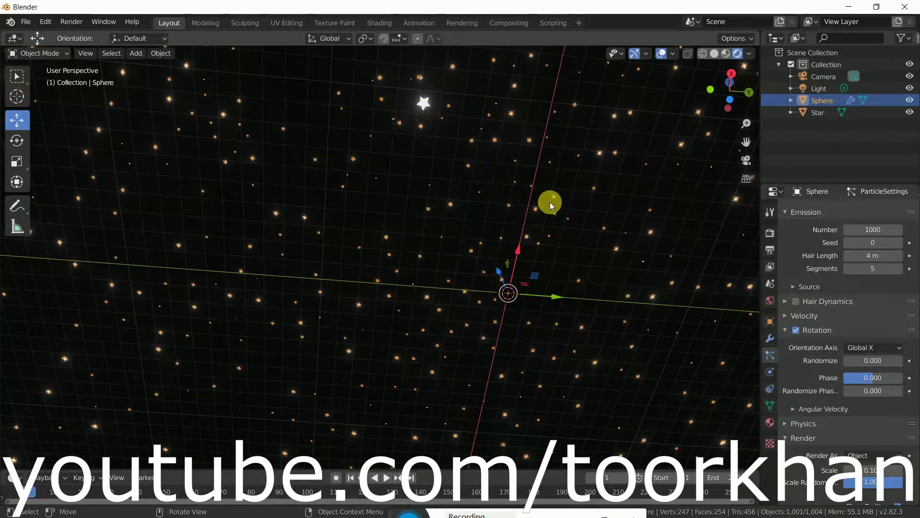
Orbit and zoom around the dome to check the stars now show as full shapes.
{"action": "scroll", "scroll_direction": "down", "scroll_amount": 3}
{"action": "middle_click", "coordinate": [559, 211]}
{"action": "scroll", "scroll_direction": "up", "scroll_amount": 3}
{"action": "scroll", "scroll_direction": "up", "scroll_amount": 3}
{"action": "middle_click", "coordinate": [567, 160]}
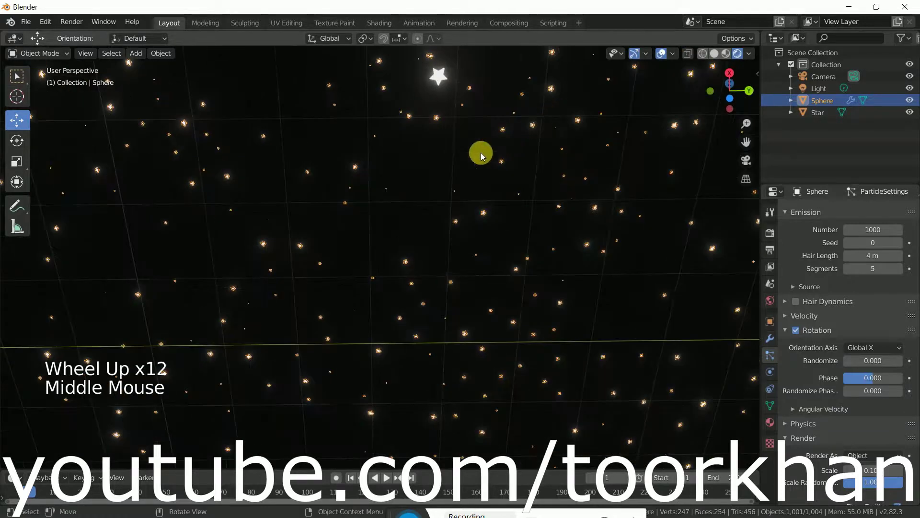
{"action": "left_click", "coordinate": [461, 179]}
{"action": "left_click", "coordinate": [571, 206]}
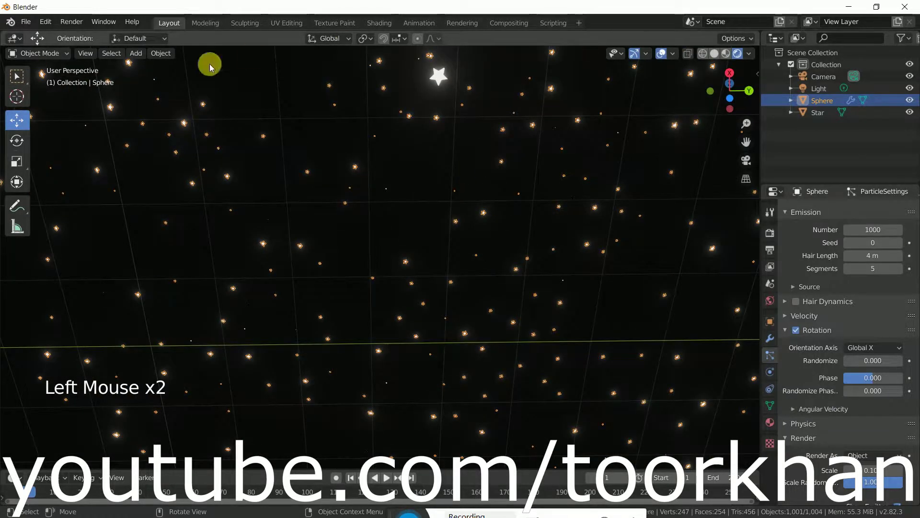
{"action": "scroll", "scroll_direction": "down", "scroll_amount": 3}
Add a cylinder mesh at the dome's origin and orbit to inspect it.
{"action": "left_click", "coordinate": [138, 54]}
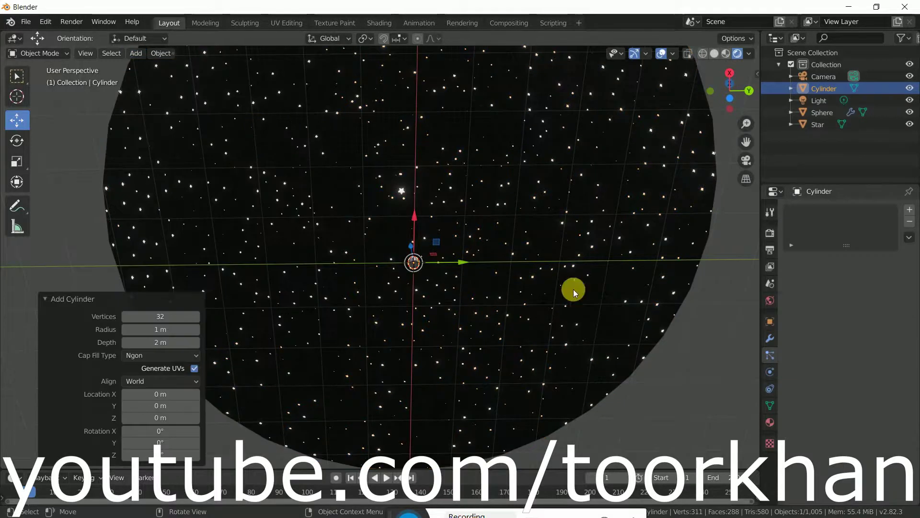
{"action": "middle_click", "coordinate": [514, 281]}
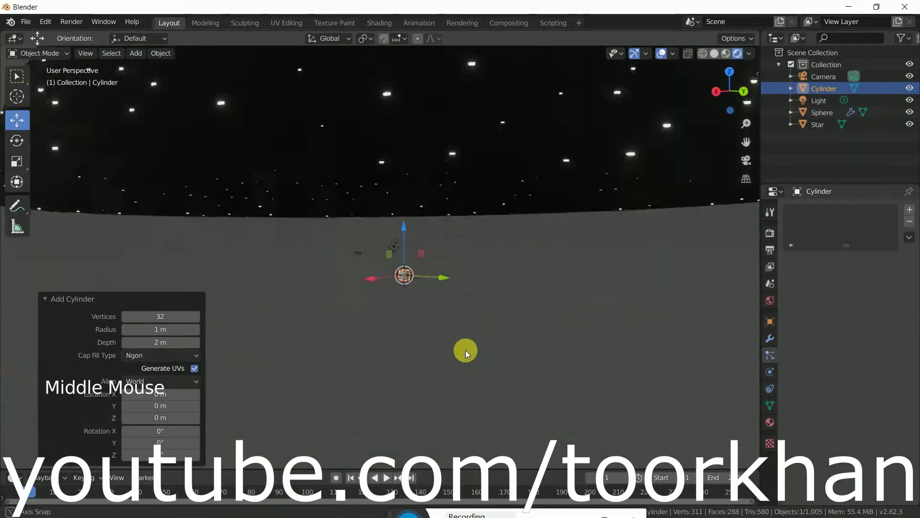
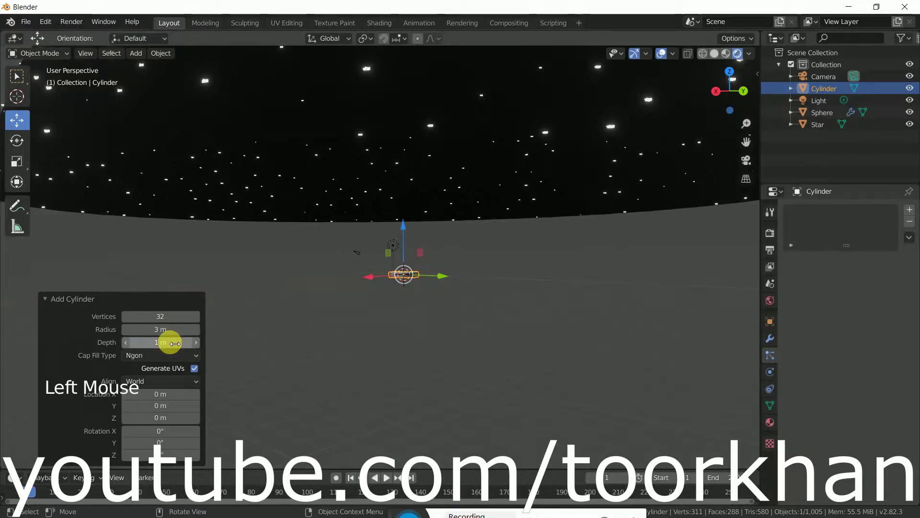
{"action": "middle_click", "coordinate": [435, 266]}
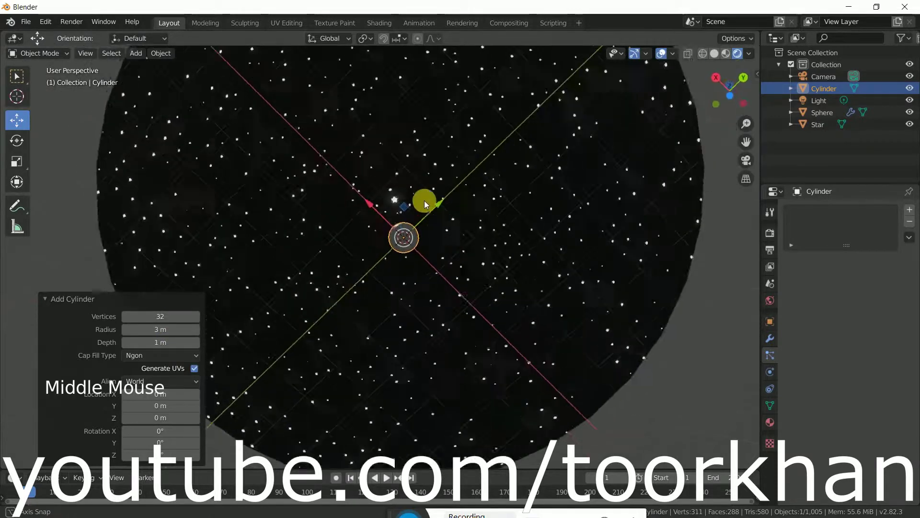
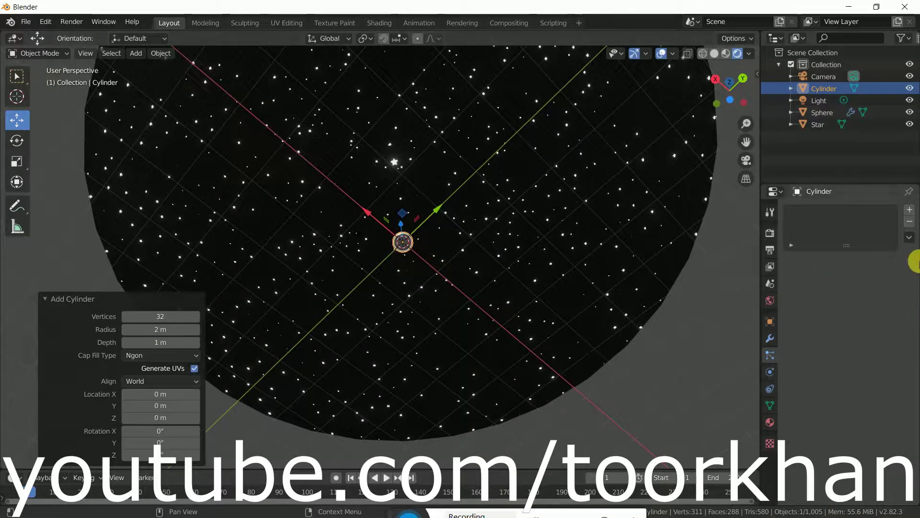
Create a new material on the cylinder with an Emission surface at strength 50.
{"action": "left_click", "coordinate": [773, 426]}
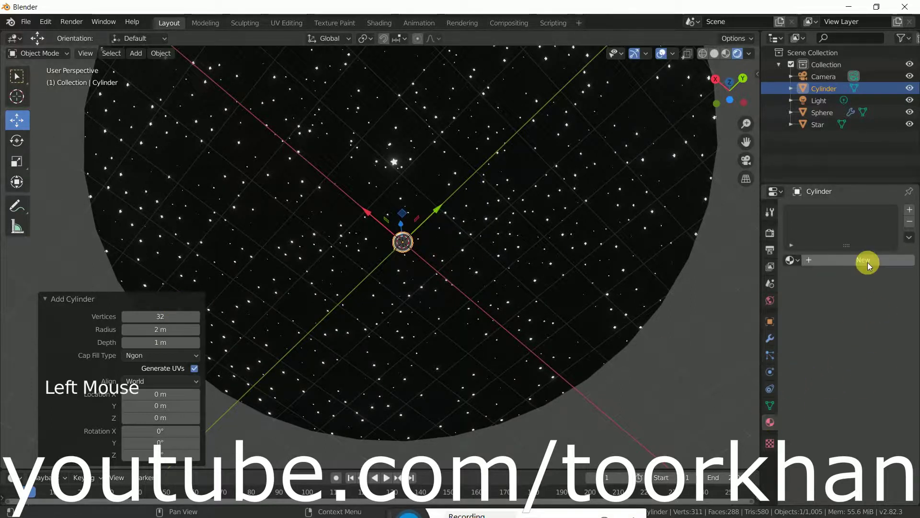
{"action": "left_click", "coordinate": [866, 262]}
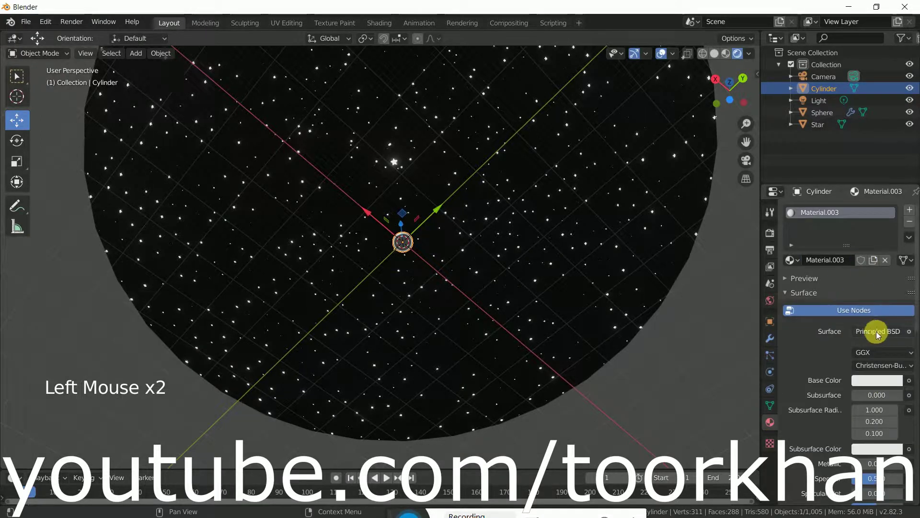
{"action": "left_click", "coordinate": [884, 335]}
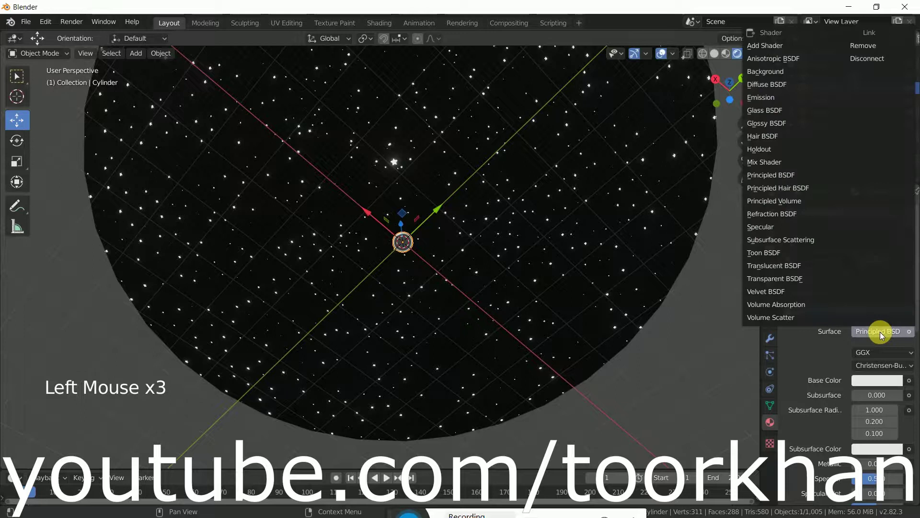
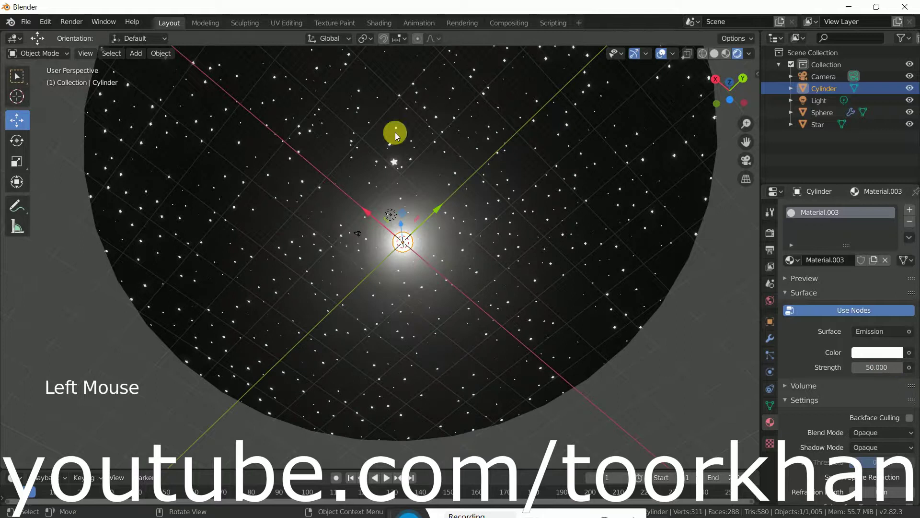
{"action": "middle_click", "coordinate": [426, 196]}
Move the glowing cylinder up along Z to about 50 m and orbit inside the dome to check it.
{"action": "left_click", "coordinate": [414, 226]}
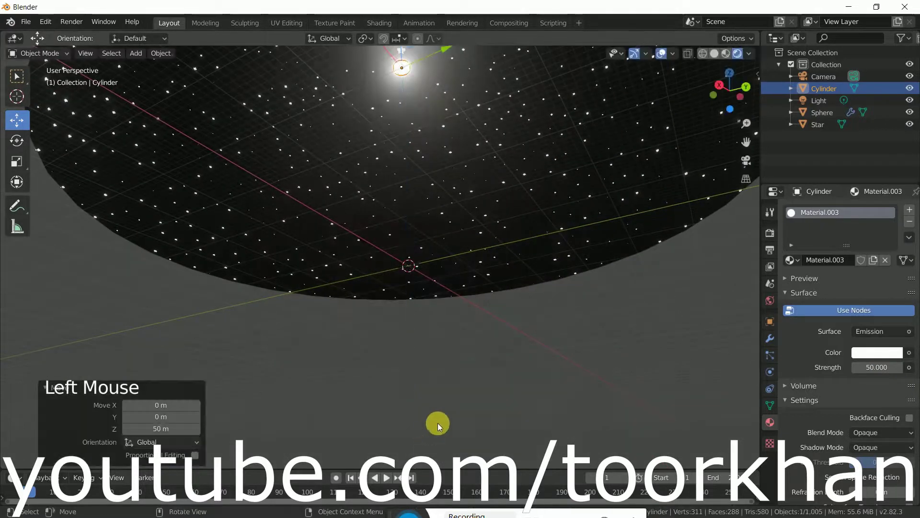
{"action": "middle_click", "coordinate": [467, 273]}
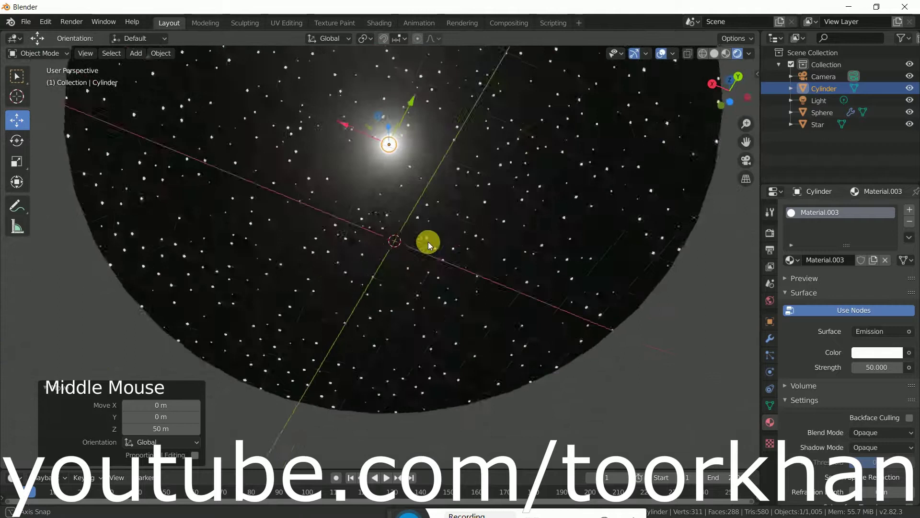
{"action": "left_click", "coordinate": [384, 82]}
{"action": "middle_click", "coordinate": [462, 258]}
{"action": "middle_click", "coordinate": [452, 189]}
{"action": "scroll", "scroll_direction": "up", "scroll_amount": 3}
{"action": "middle_click", "coordinate": [472, 166]}
{"action": "middle_click", "coordinate": [466, 234]}
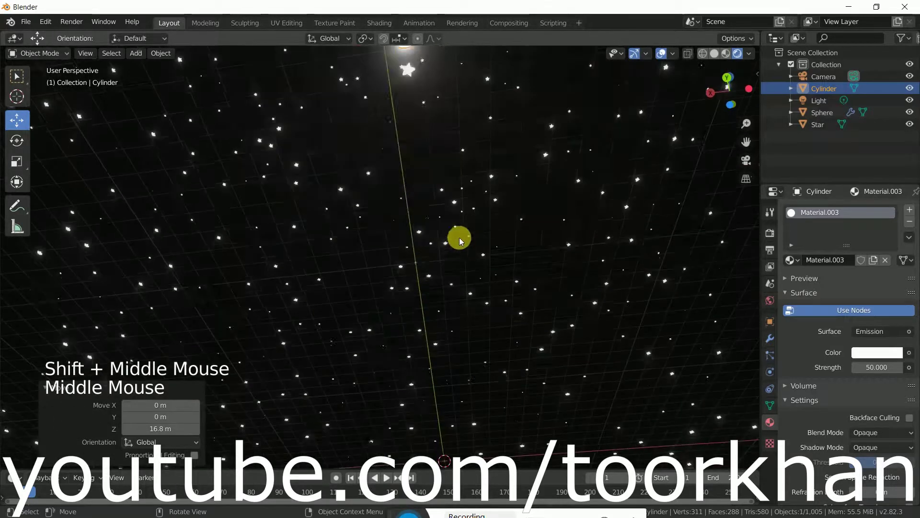
{"action": "scroll", "scroll_direction": "down", "scroll_amount": 3}
{"action": "middle_click", "coordinate": [447, 178]}
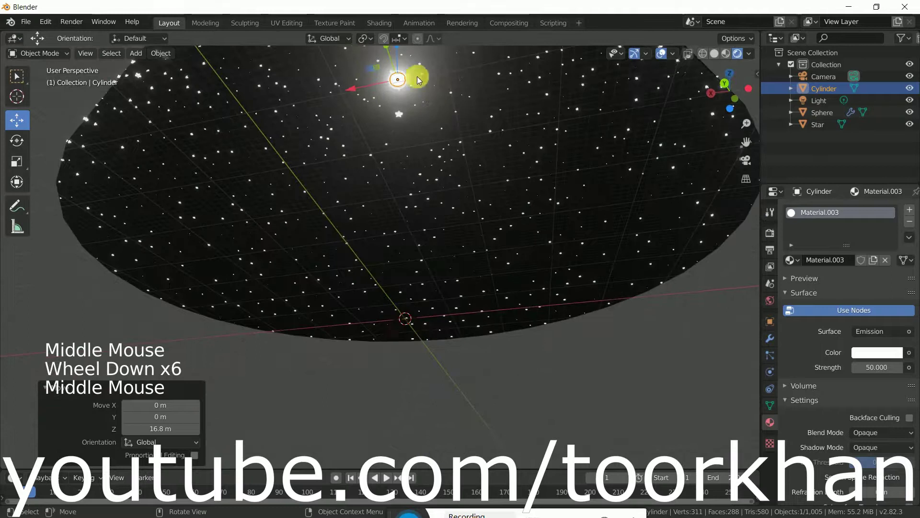
Lower the cylinder by 21.7 m so it hangs like a moon among the stars.
{"action": "left_click", "coordinate": [400, 56]}
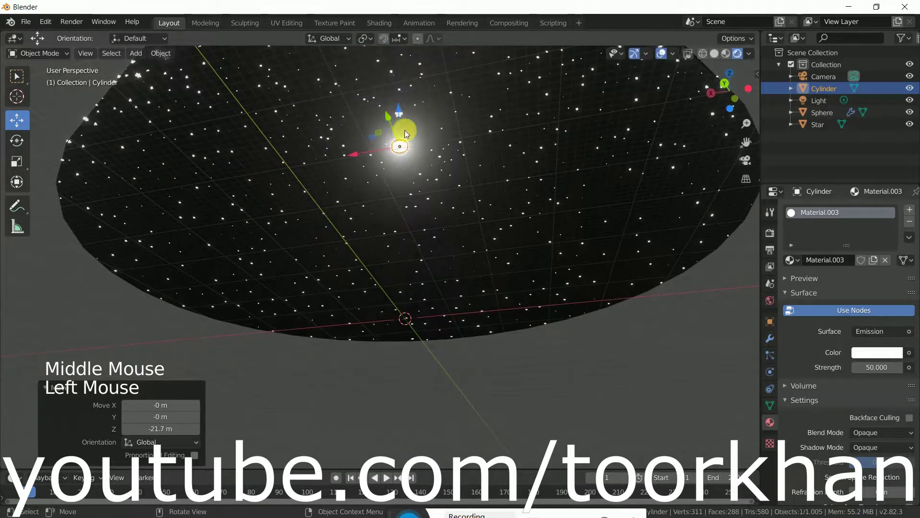
{"action": "middle_click", "coordinate": [462, 189]}
{"action": "scroll", "scroll_direction": "up", "scroll_amount": 3}
{"action": "middle_click", "coordinate": [504, 206]}
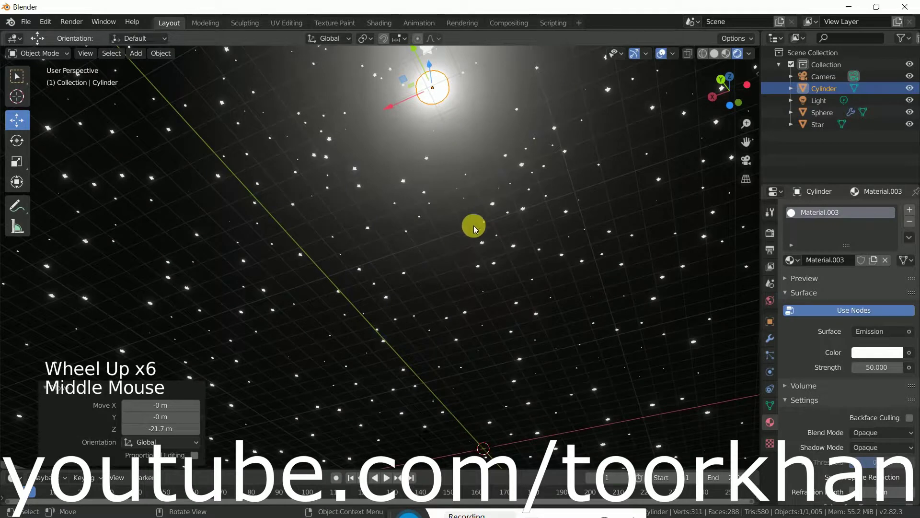
{"action": "middle_click", "coordinate": [574, 205]}
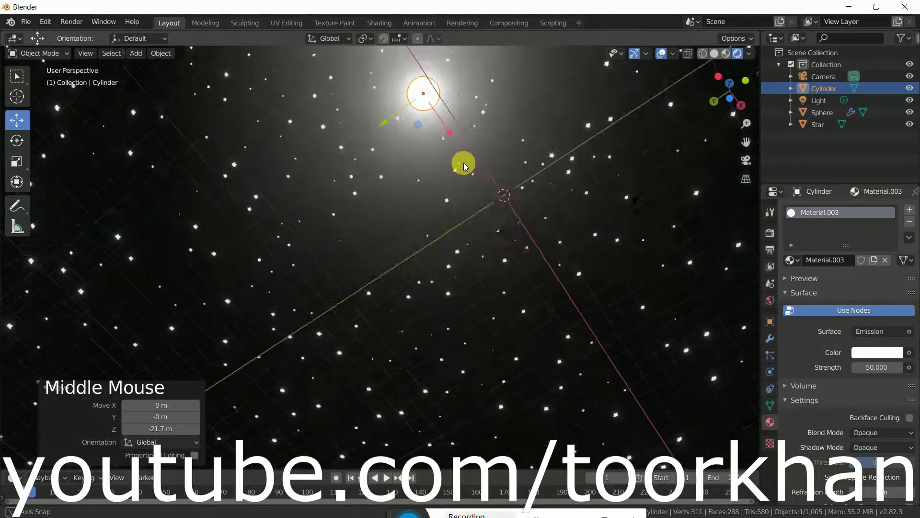
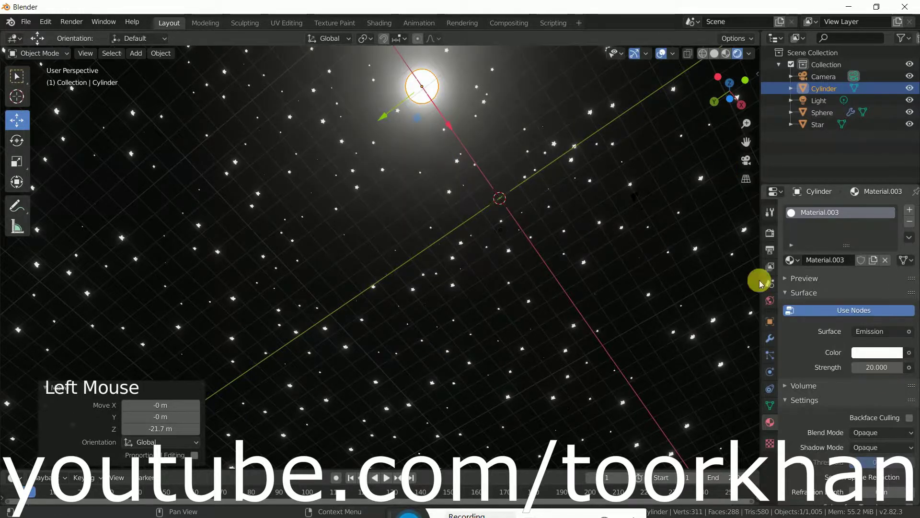
Hide the viewport overlays so the grid and gizmos disappear.
{"action": "scroll", "scroll_direction": "down", "scroll_amount": 3}
{"action": "middle_click", "coordinate": [531, 210]}
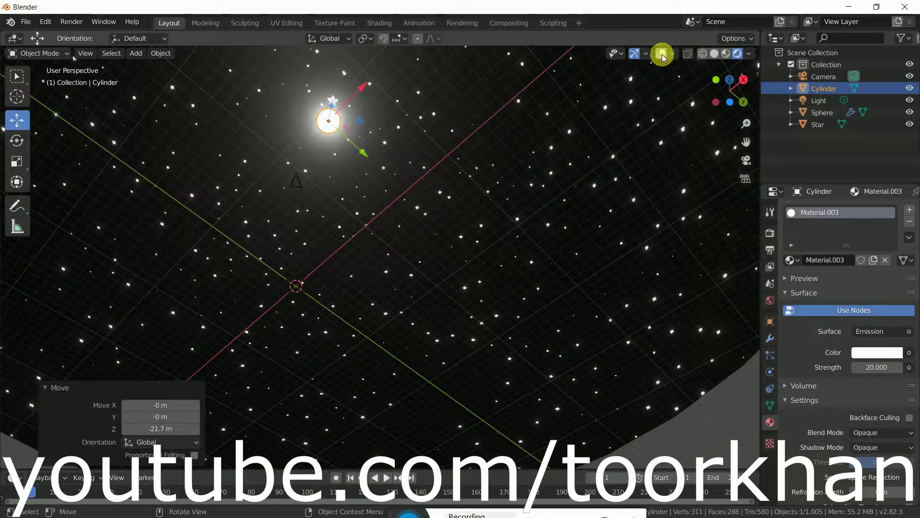
{"action": "left_click", "coordinate": [664, 58]}
{"action": "middle_click", "coordinate": [568, 275]}
Lower the moon's emission Strength to 20 and orbit to preview the starry dome.
{"action": "left_click", "coordinate": [739, 439]}
{"action": "middle_click", "coordinate": [570, 291]}
{"action": "scroll", "scroll_direction": "up", "scroll_amount": 3}
{"action": "middle_click", "coordinate": [590, 294]}
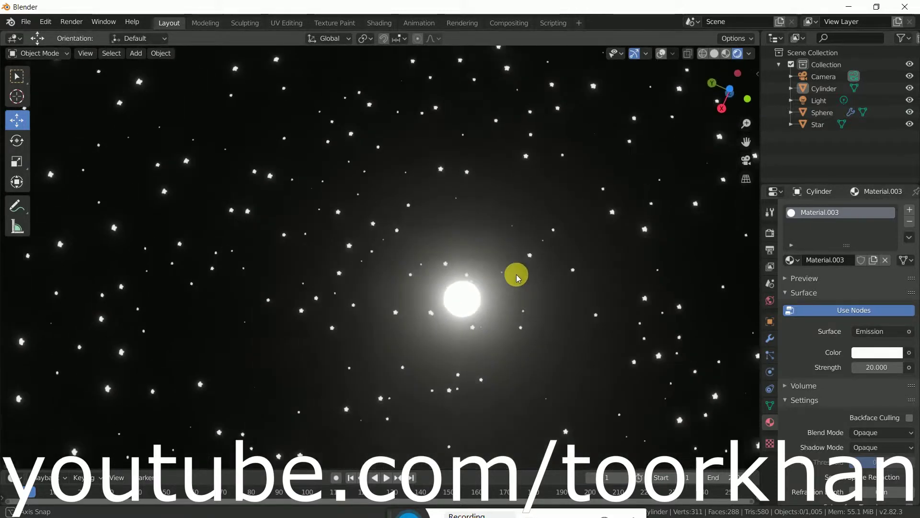
{"action": "scroll", "scroll_direction": "up", "scroll_amount": 3}
{"action": "scroll", "scroll_direction": "up", "scroll_amount": 3}
{"action": "middle_click", "coordinate": [649, 262]}
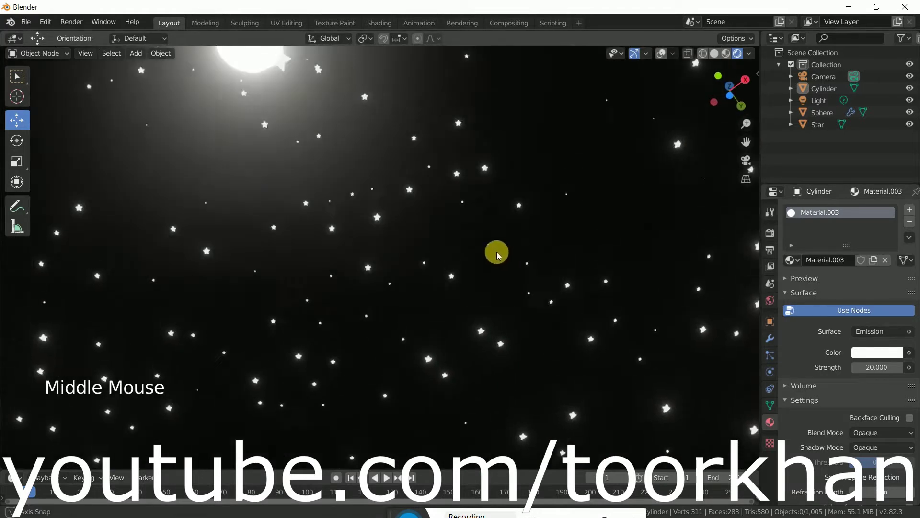
{"action": "scroll", "scroll_direction": "down", "scroll_amount": 3}
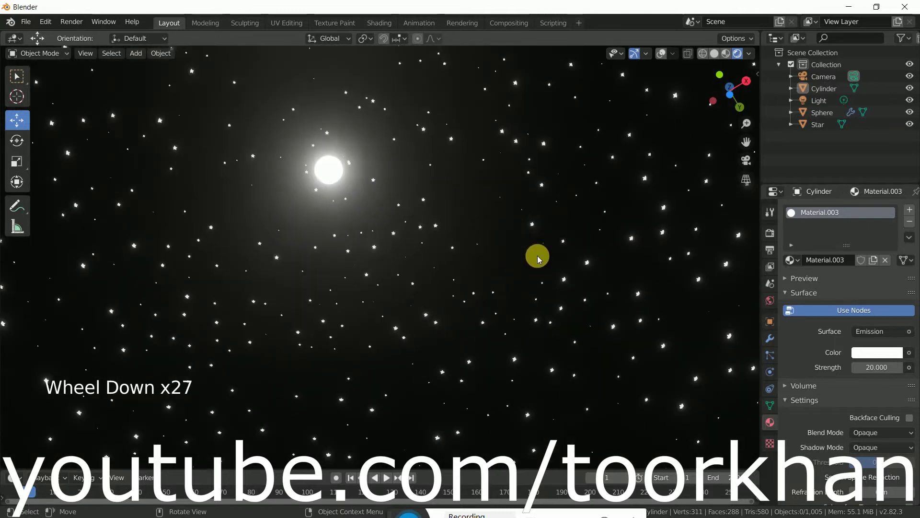